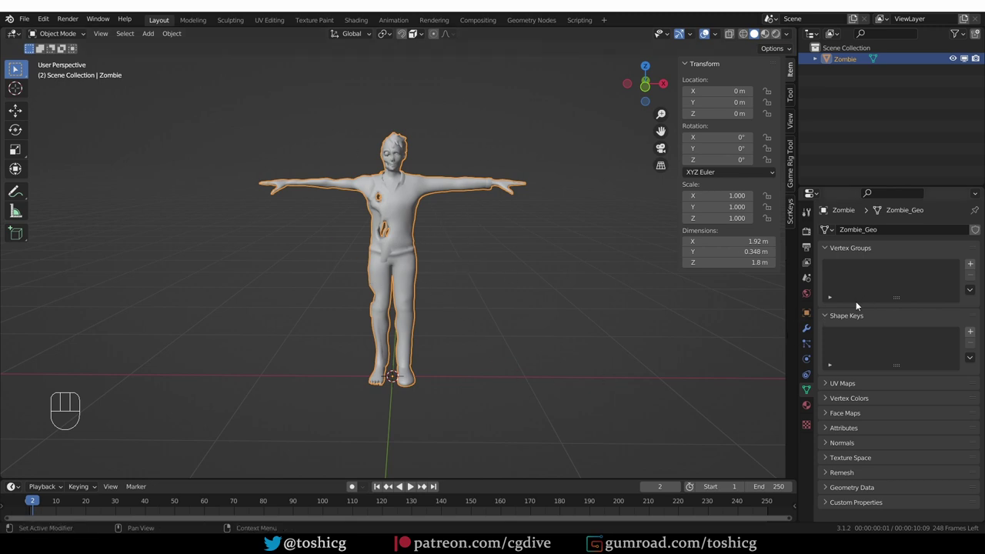
# Initiate the UE4 mannequin rig from the Game Rig Tool's Unreal Module panel.
pyautogui.click(797, 168)
pyautogui.moveTo(721, 78); pyautogui.dragTo(722, 113)
pyautogui.click(722, 68)
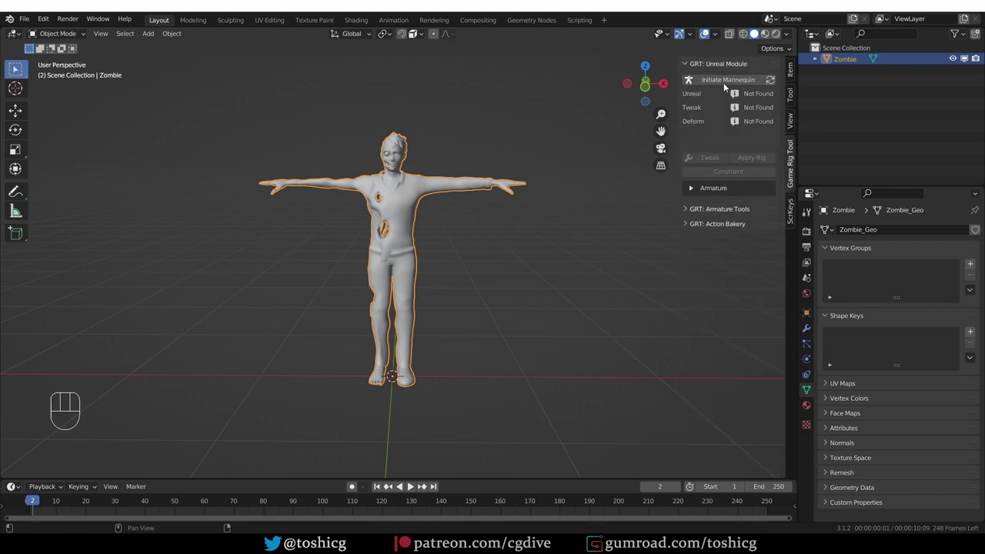
pyautogui.click(739, 85)
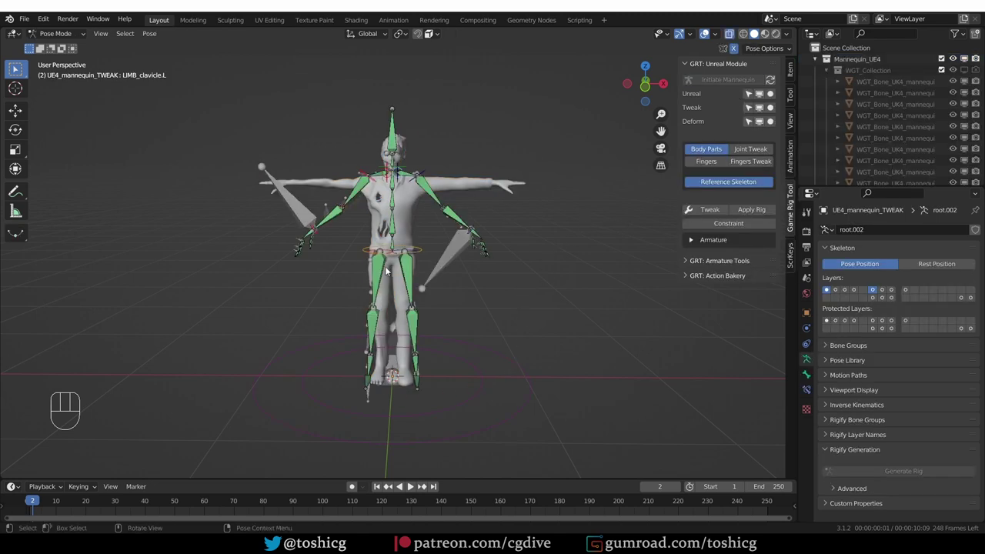
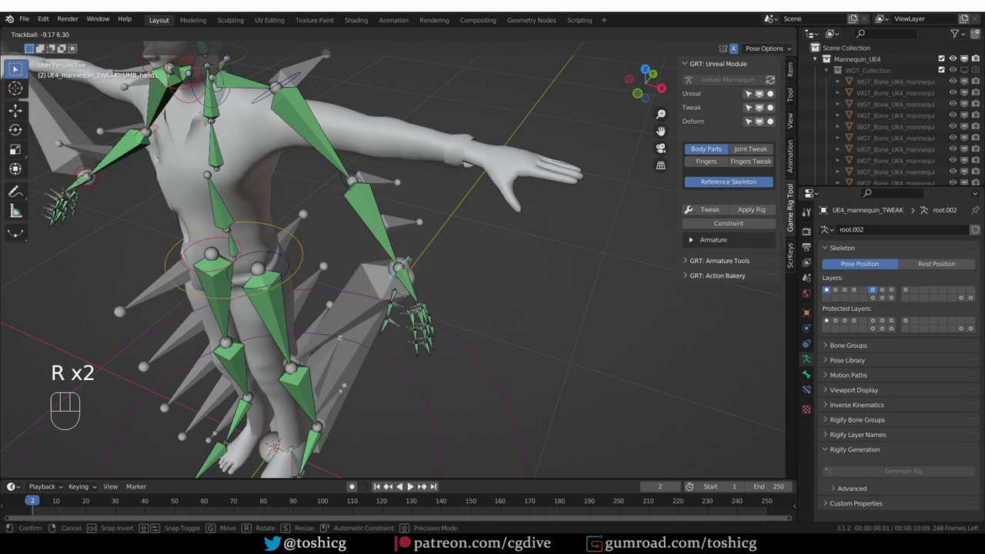
pyautogui.moveTo(406, 267); pyautogui.dragTo(410, 344)
pyautogui.middleClick(416, 341)
pyautogui.moveTo(423, 324); pyautogui.dragTo(452, 282)
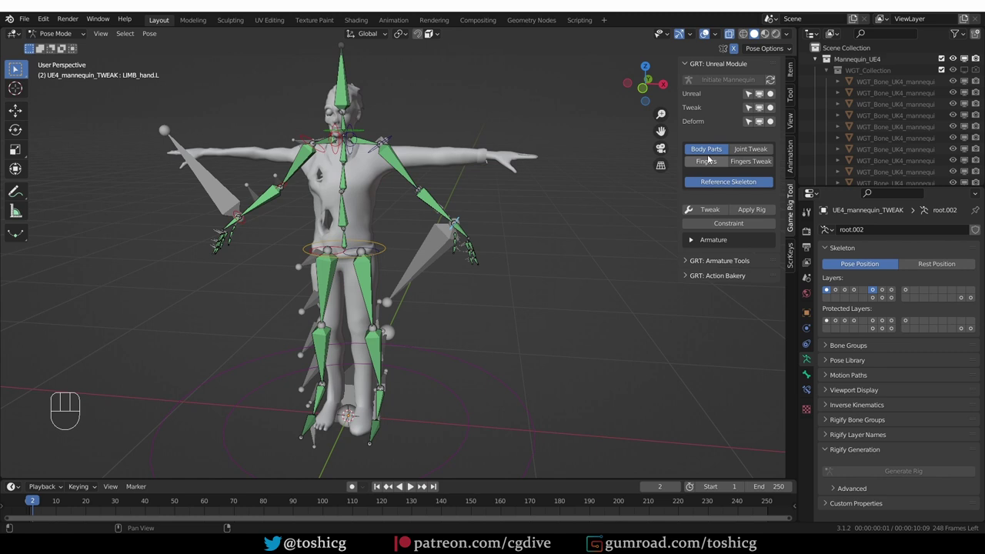
# Show the joint tweak bones and nudge the left elbow and shoulder tweaks.
pyautogui.click(758, 151)
pyautogui.press('g')
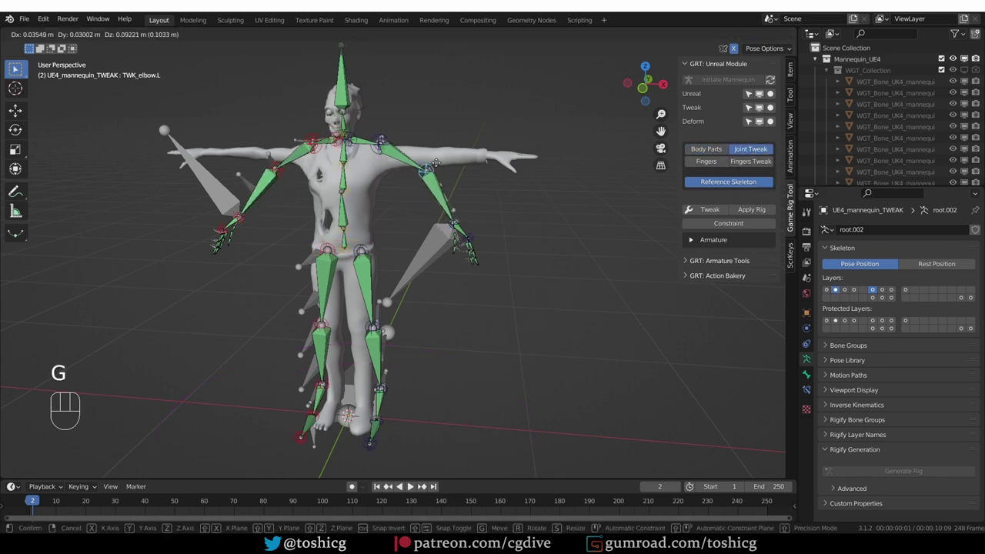
pyautogui.press('g')
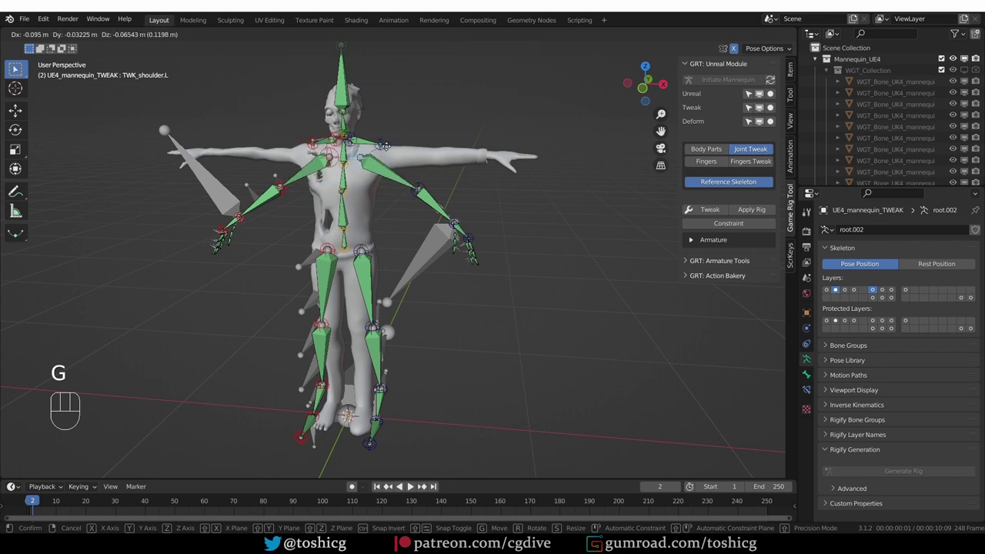
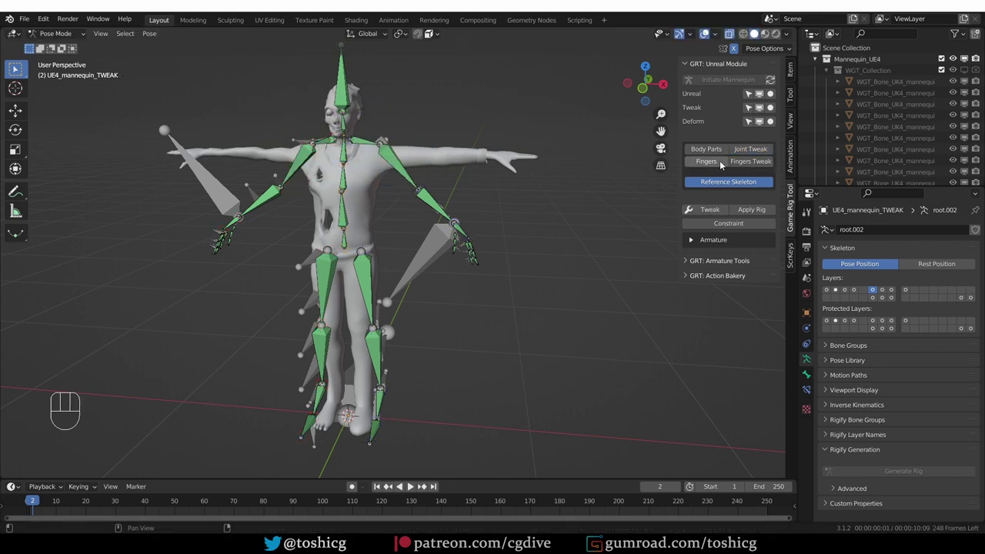
# Show the finger bones and reposition the left thumb toward the zombie hand.
pyautogui.click(718, 162)
pyautogui.middleClick(519, 267)
pyautogui.moveTo(488, 273); pyautogui.dragTo(548, 358)
pyautogui.middleClick(468, 280)
pyautogui.middleClick(446, 223)
pyautogui.press('g')
pyautogui.moveTo(440, 235); pyautogui.dragTo(447, 252)
pyautogui.press('g')
pyautogui.rightClick(462, 281)
pyautogui.press('g')
pyautogui.rightClick(537, 255)
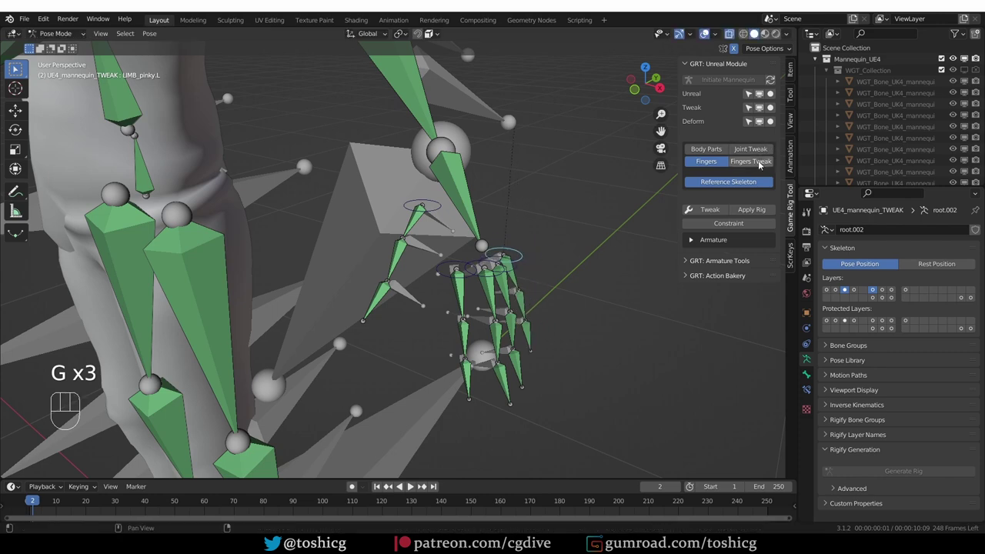
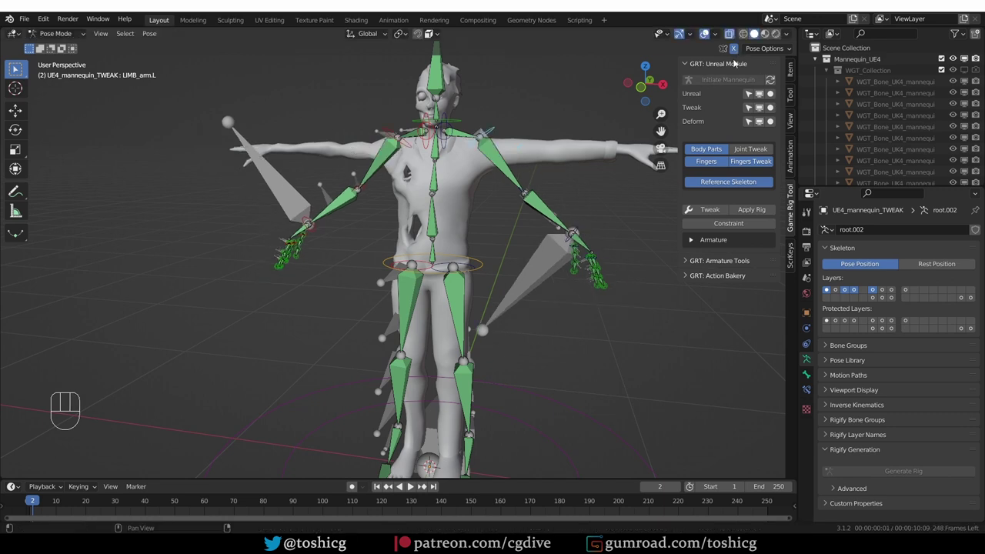
# Turn off X-Axis Mirror under Pose Options in the Tool sidebar.
pyautogui.doubleClick(740, 51)
pyautogui.click(798, 92)
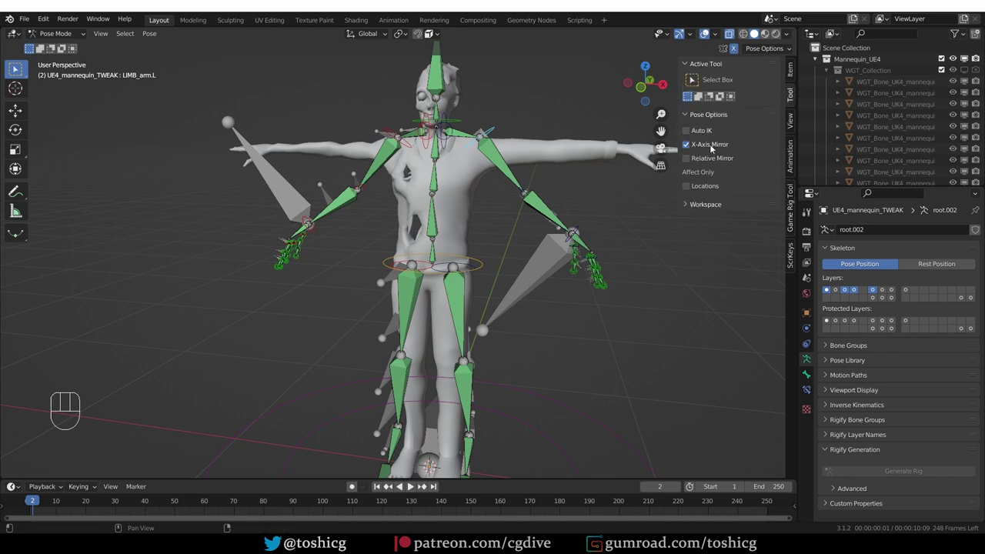
pyautogui.click(689, 147)
# Move LIMB_arm.L lower along the zombie's arm on its own.
pyautogui.click(688, 149)
pyautogui.press('g')
pyautogui.press('g')
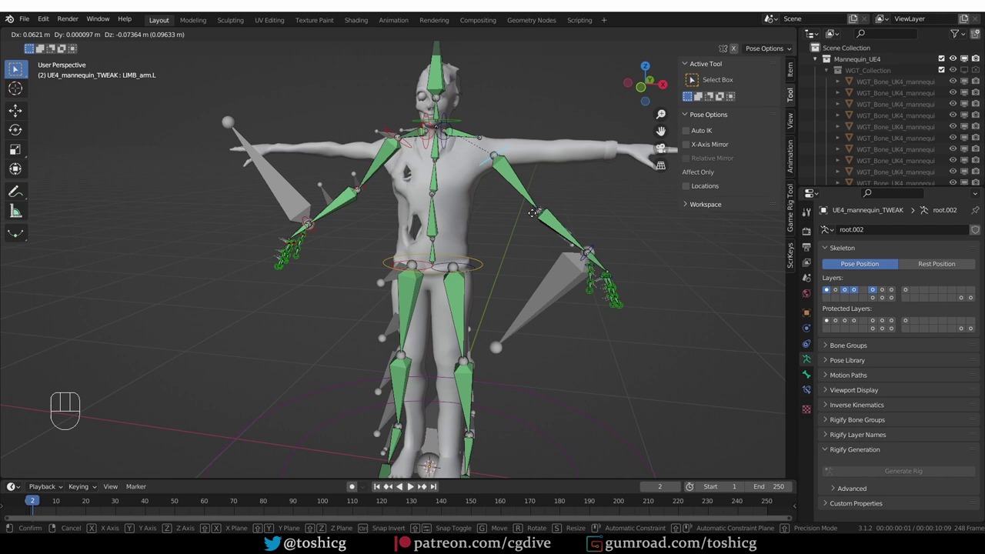
pyautogui.click(703, 163)
pyautogui.middleClick(559, 372)
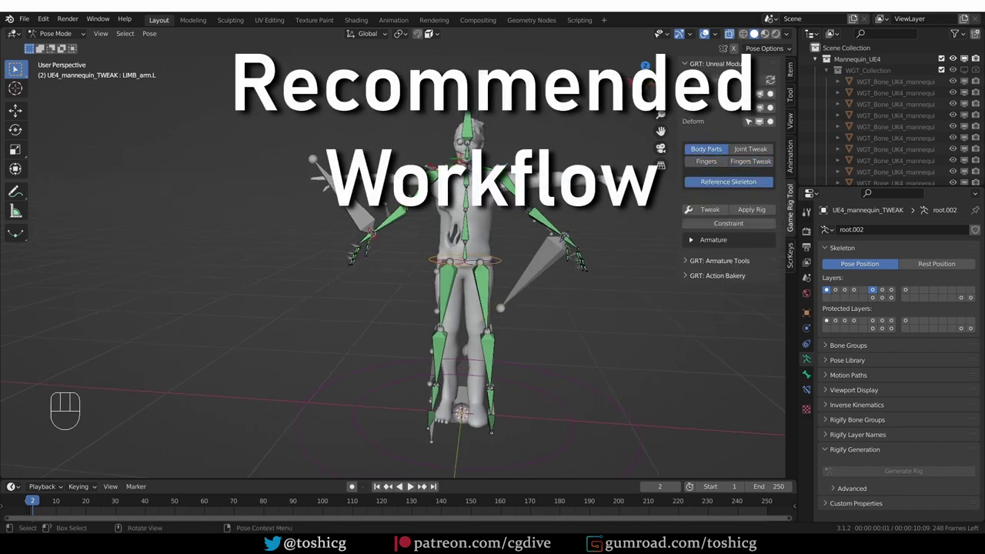
# Scale the rig from the ROOT bone down to the zombie's height.
pyautogui.press('s')
pyautogui.press('s')
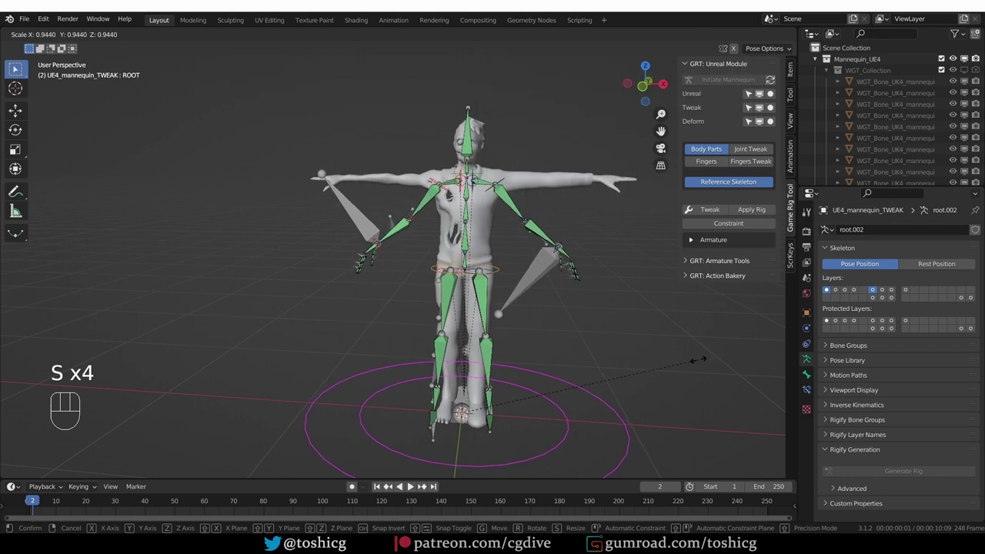
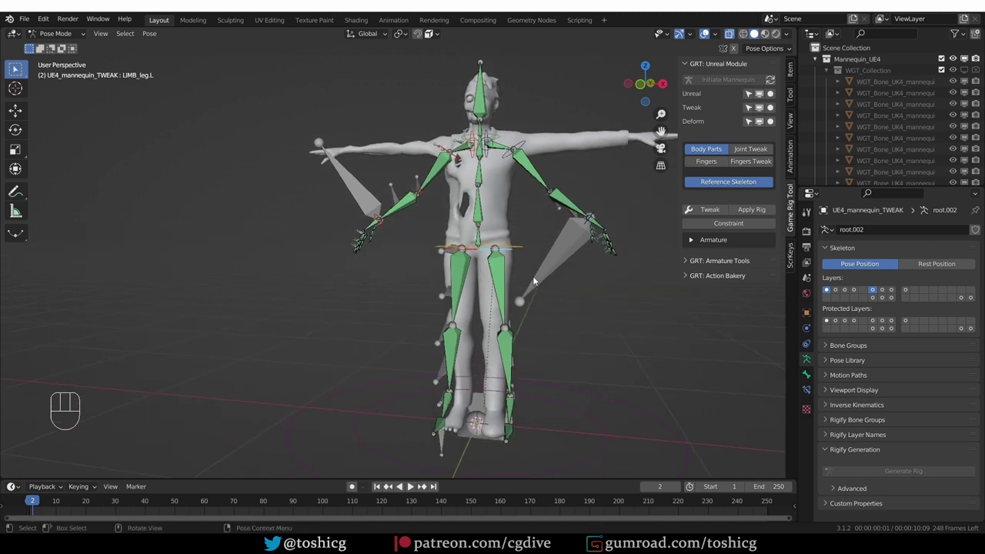
pyautogui.press('KP_1')
# Rotate LIMB_leg.L in front orthographic view to follow the zombie's leg.
pyautogui.press('r')
pyautogui.press('ctrl+z')
pyautogui.press('r')
pyautogui.press('r')
pyautogui.press('r')
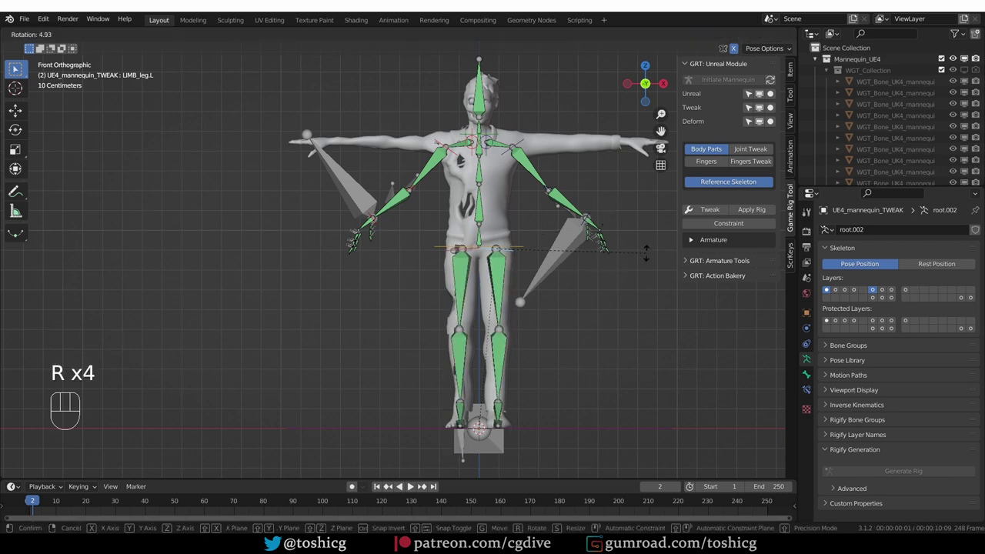
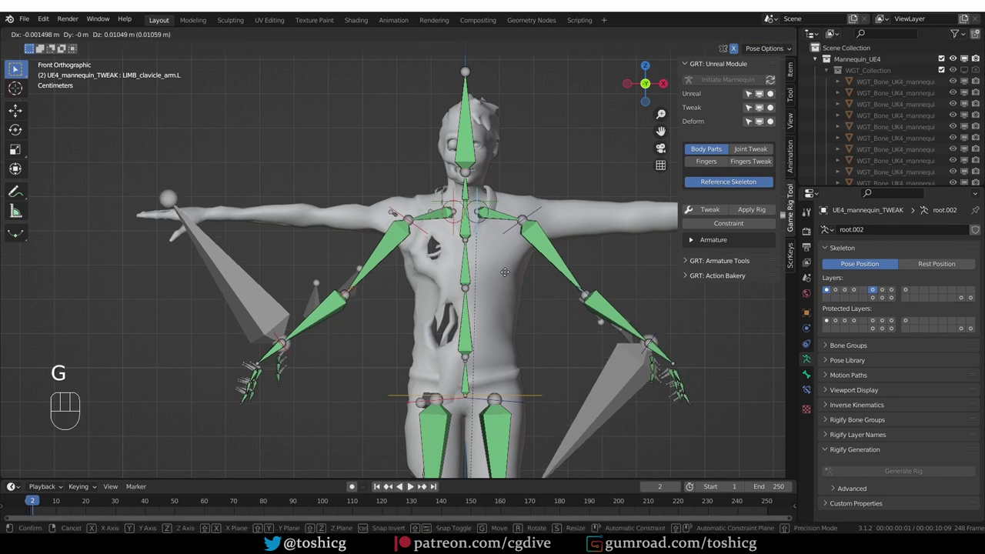
# Move the left clavicle and arm limb bones along the mesh arm in top view.
pyautogui.click(509, 275)
pyautogui.press('KP_7')
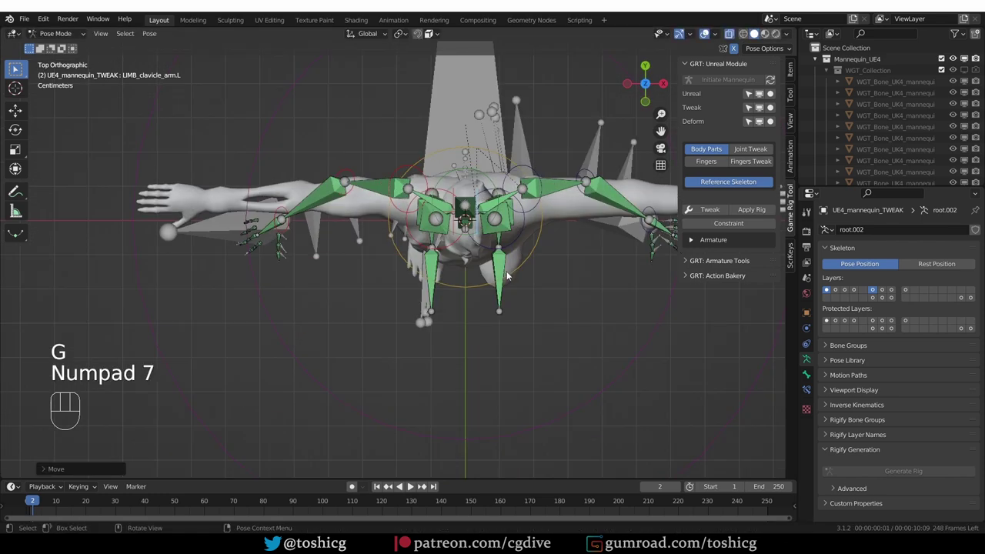
pyautogui.press('g')
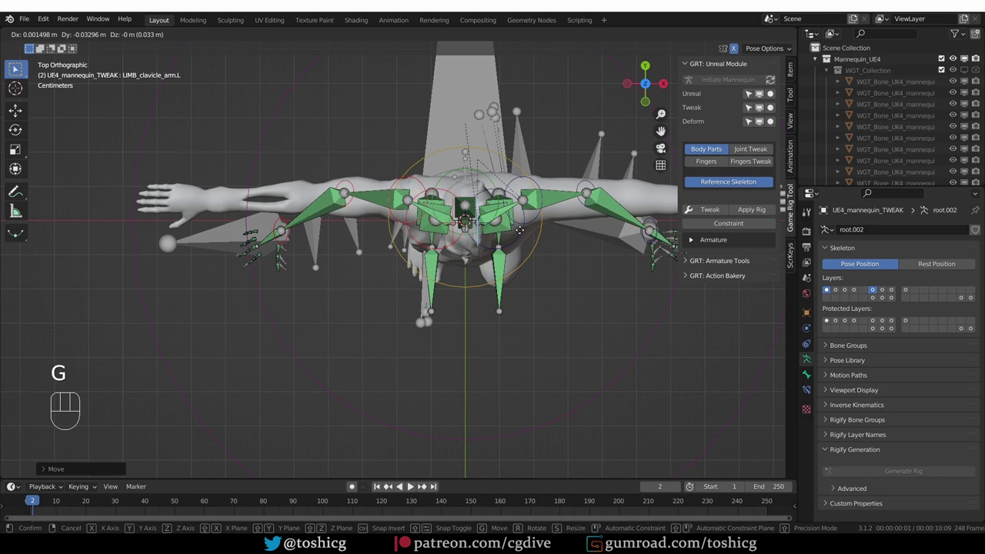
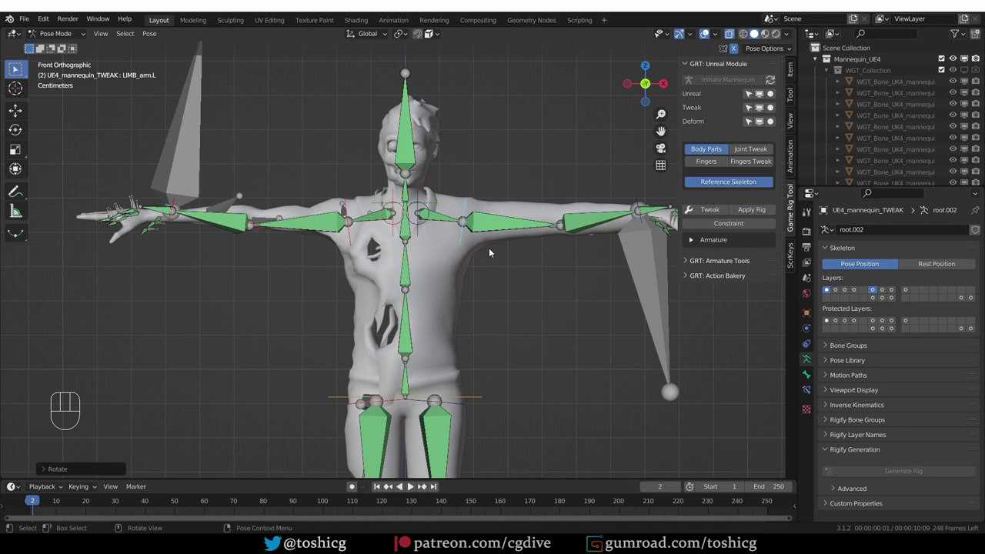
pyautogui.press('KP_7')
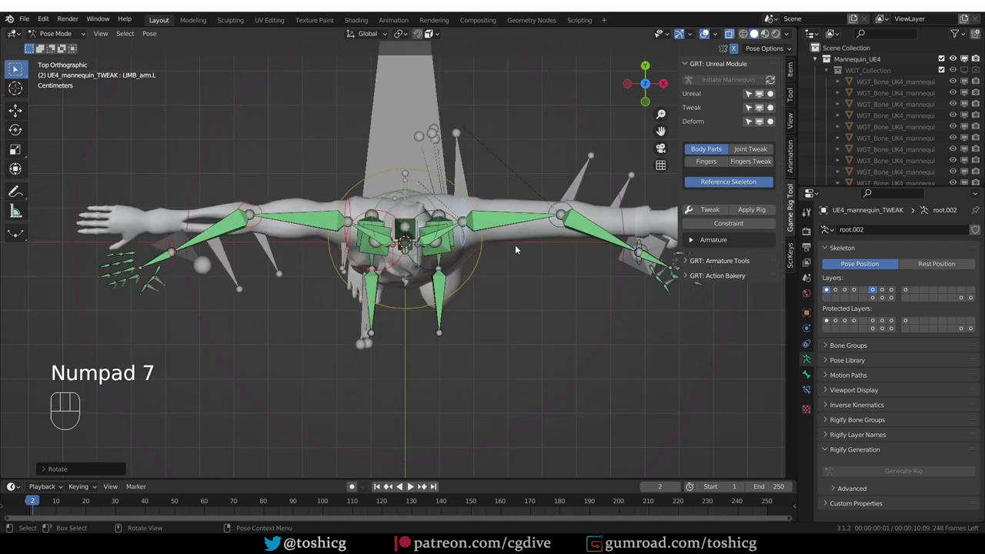
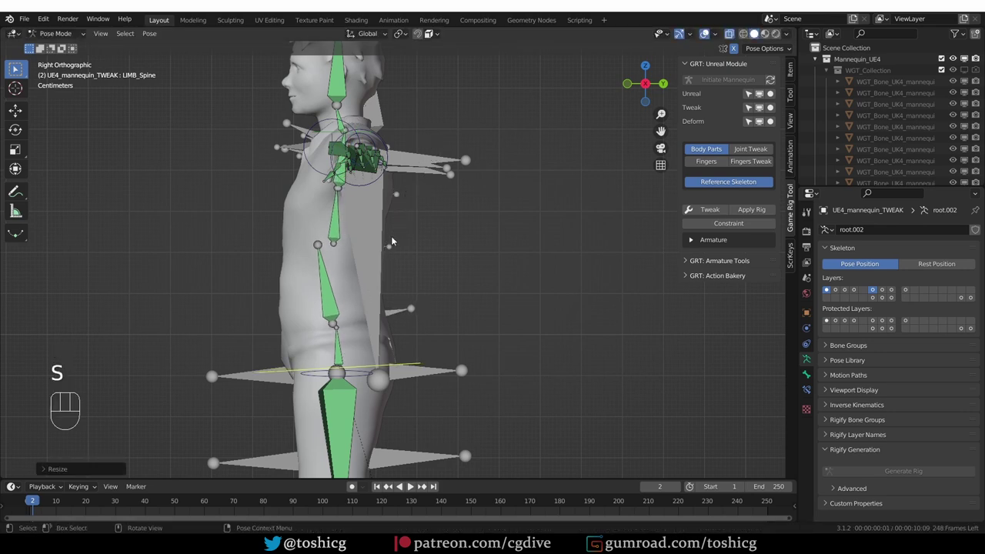
# Reveal the joint tweak controls and reposition the left ankle and toe joints inside the foot.
pyautogui.moveTo(418, 284); pyautogui.dragTo(500, 289)
pyautogui.moveTo(462, 267); pyautogui.dragTo(448, 281)
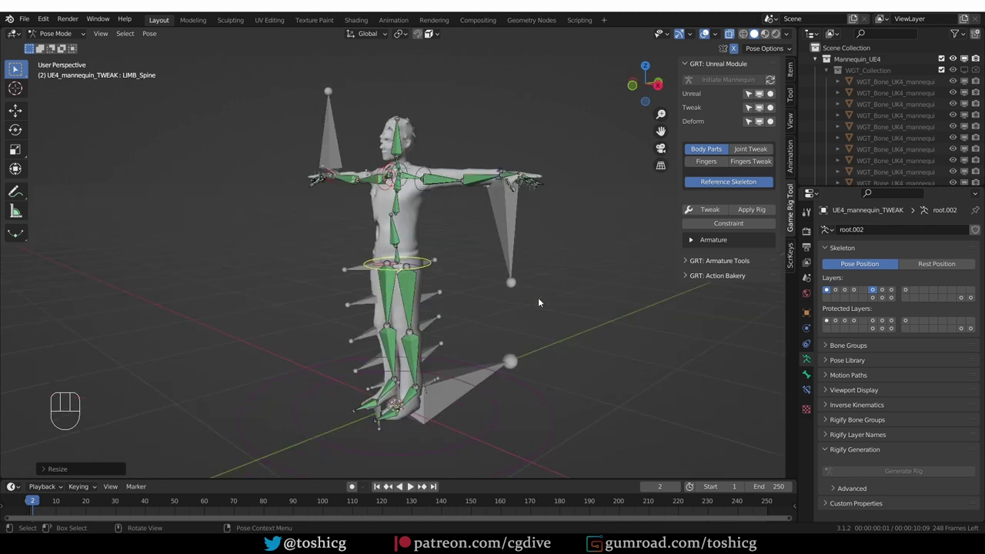
pyautogui.click(713, 151)
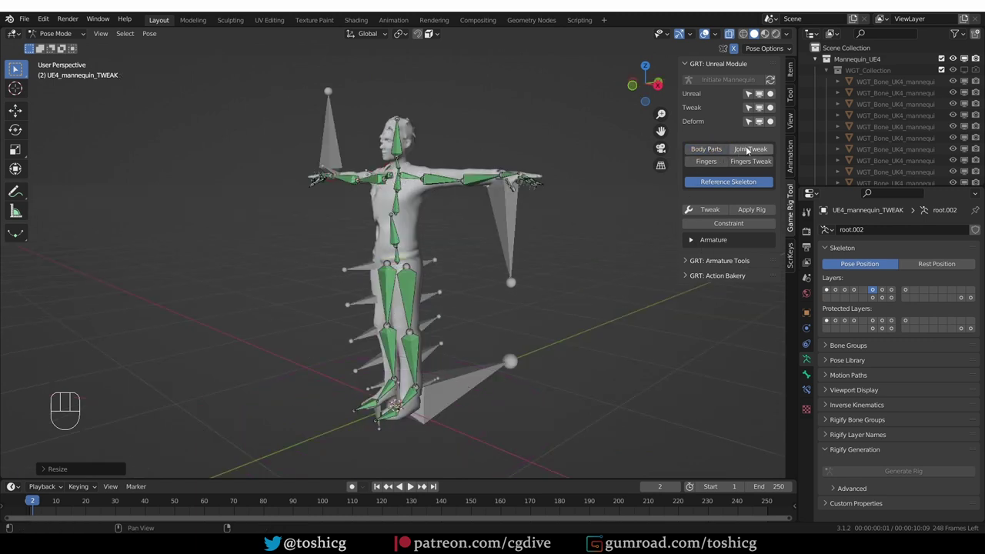
pyautogui.click(751, 155)
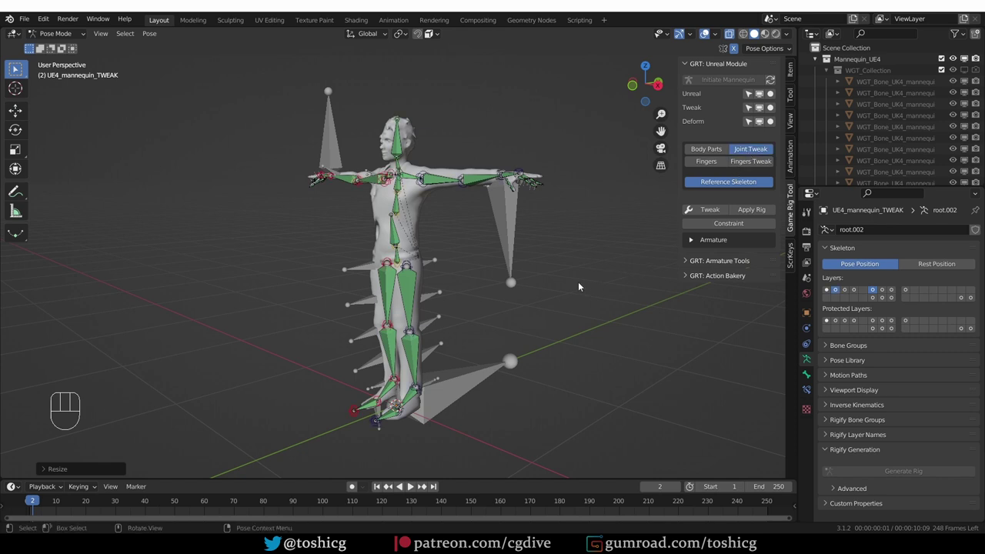
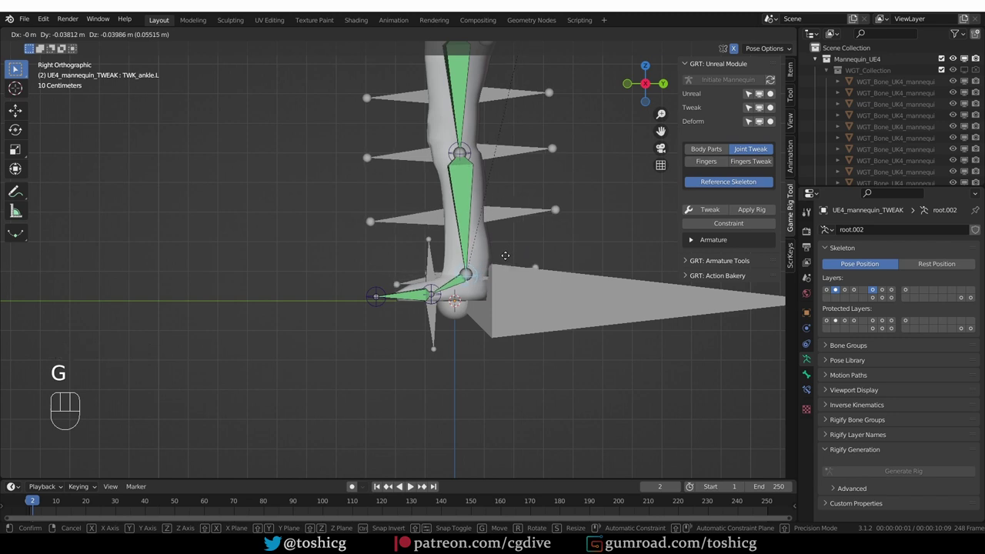
pyautogui.click(510, 257)
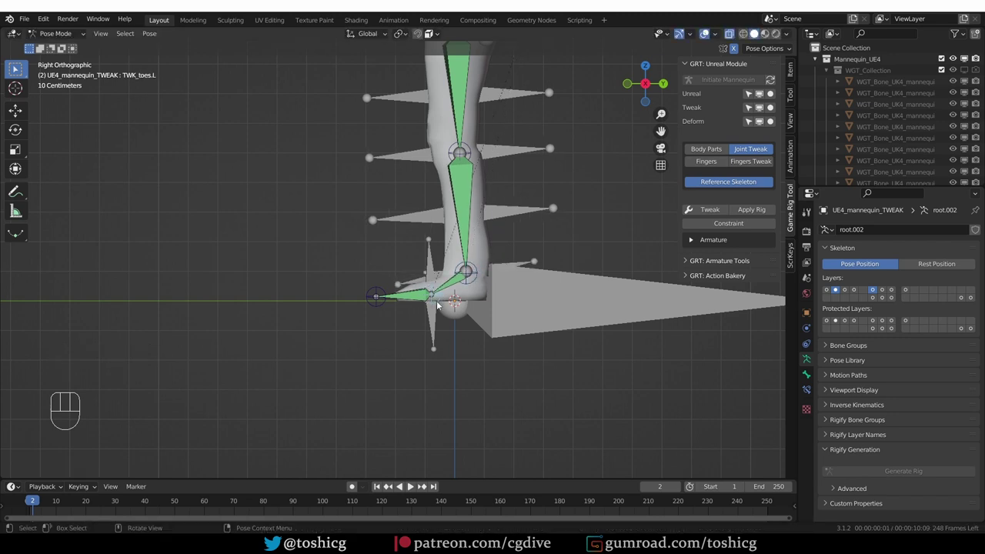
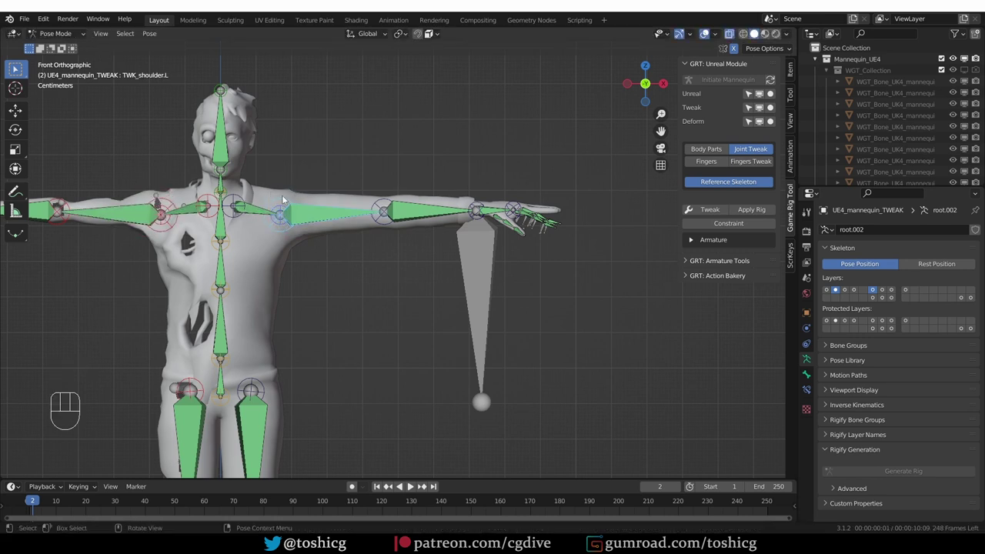
# Align TWK_elbow.L along the arm from above and hide the Unreal reference bones.
pyautogui.press('g')
pyautogui.press('KP_7')
pyautogui.press('g')
pyautogui.press('z')
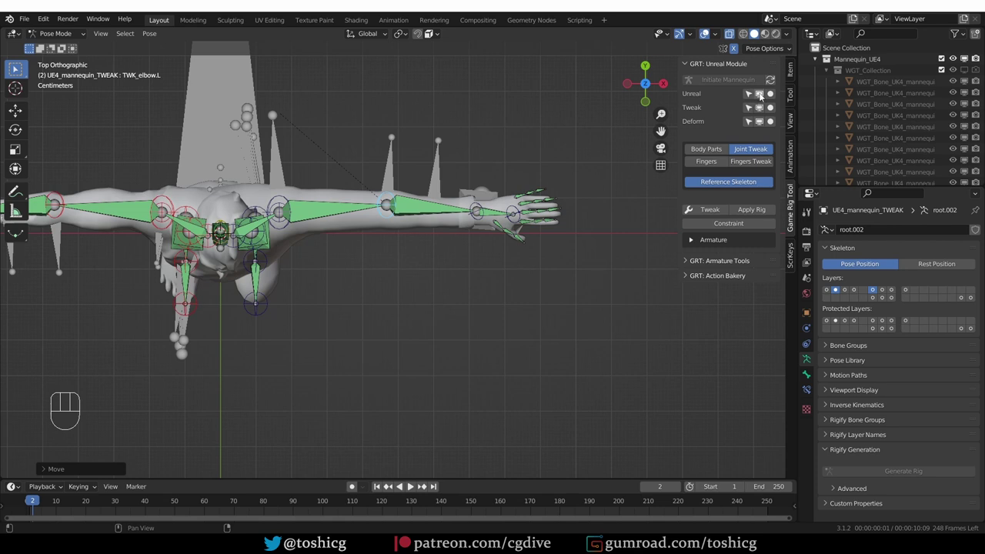
pyautogui.click(764, 97)
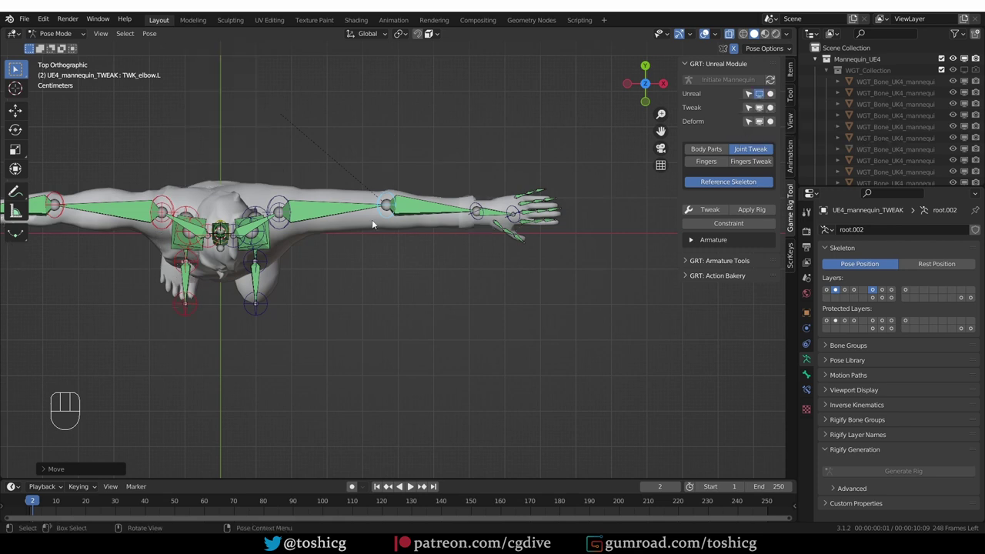
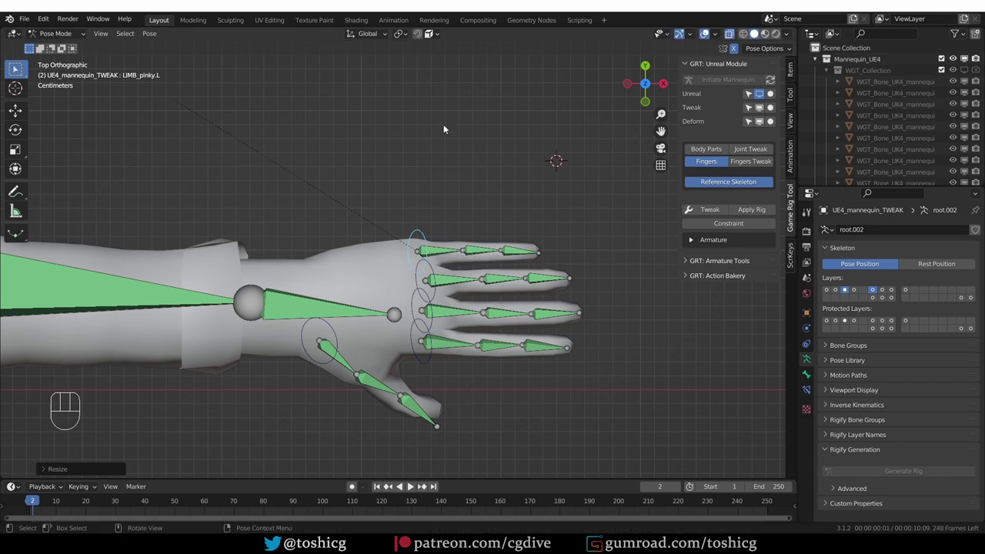
# Move and scale the left finger bones to reach the zombie's fingertips.
pyautogui.moveTo(437, 38); pyautogui.dragTo(557, 150)
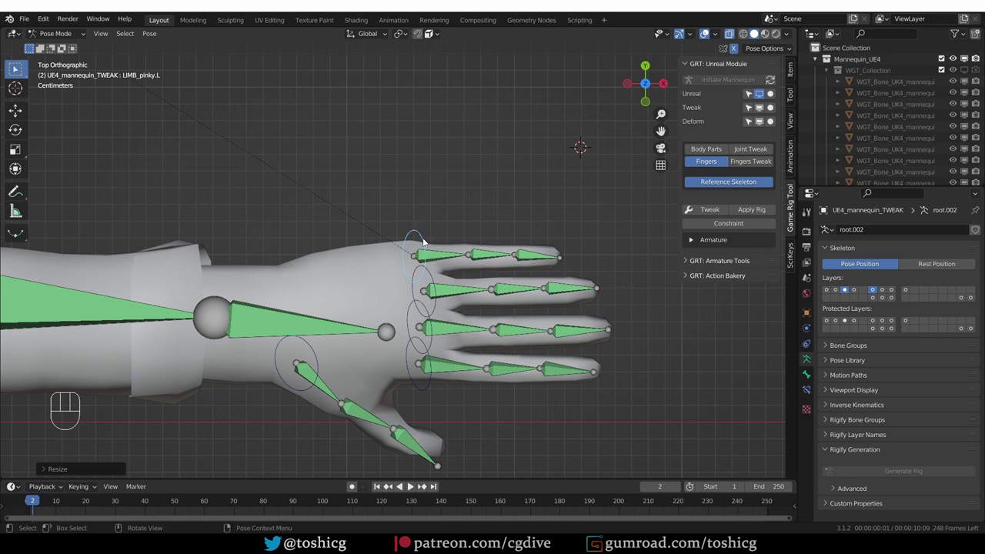
pyautogui.press('g')
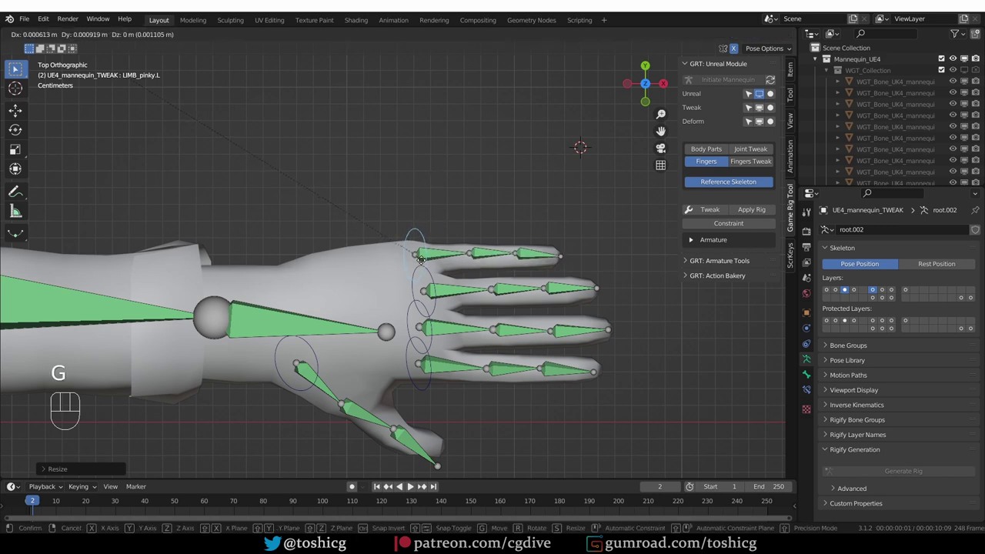
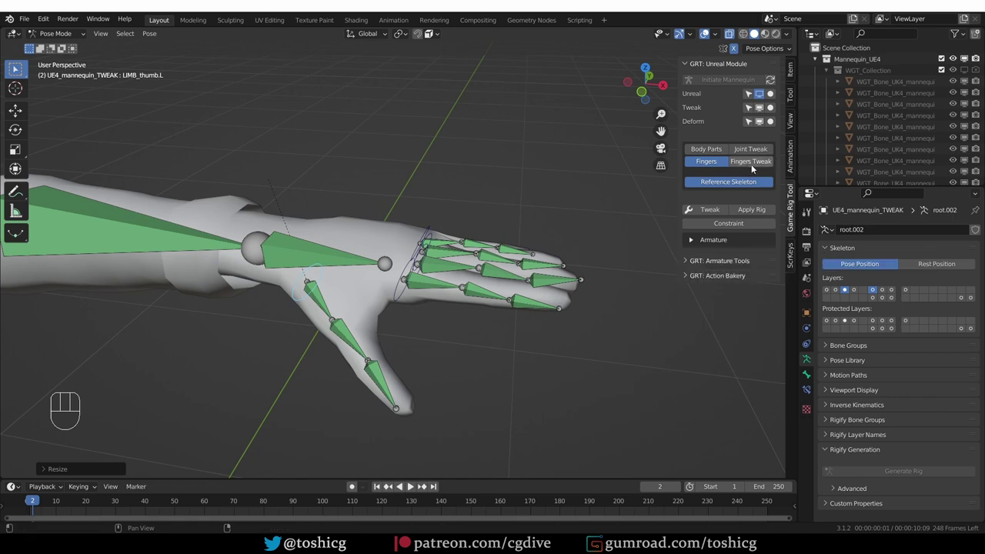
# Show Fingers Tweak, hide the main finger bones, and fit the tweaks to the knuckles.
pyautogui.click(757, 168)
pyautogui.click(719, 160)
pyautogui.moveTo(602, 267); pyautogui.dragTo(567, 281)
pyautogui.middleClick(527, 296)
pyautogui.moveTo(485, 331); pyautogui.dragTo(467, 364)
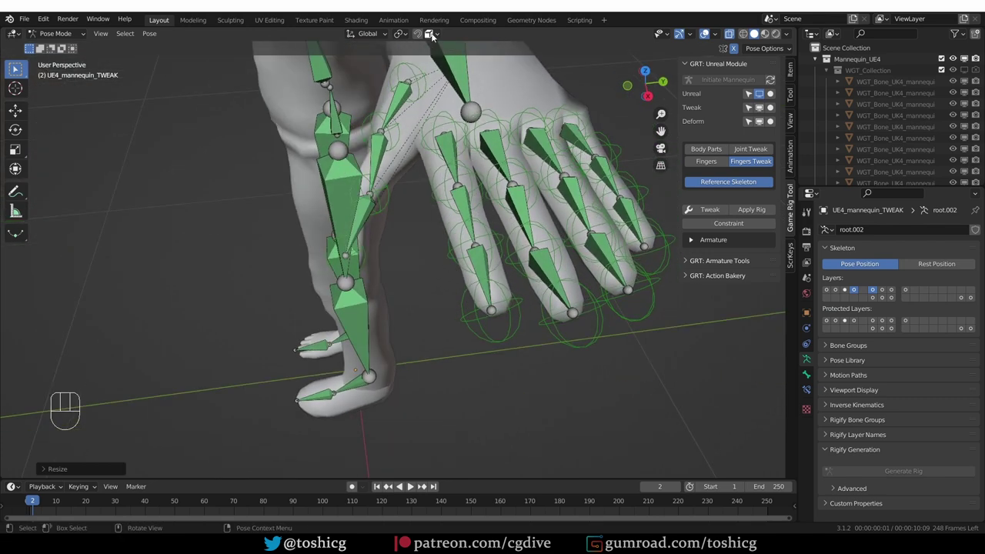
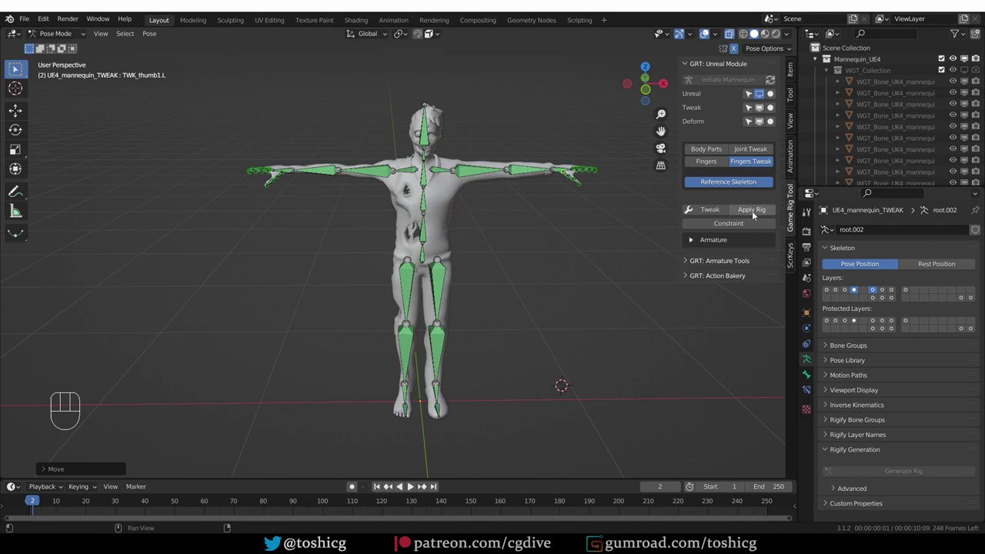
# Apply the fitted rig and check the redrawn skeleton across the zombie.
pyautogui.middleClick(528, 222)
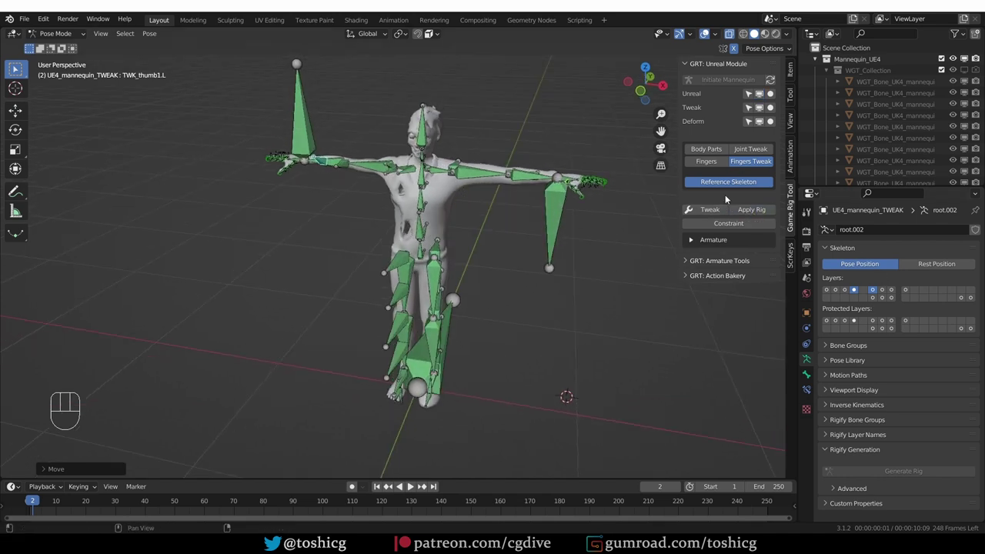
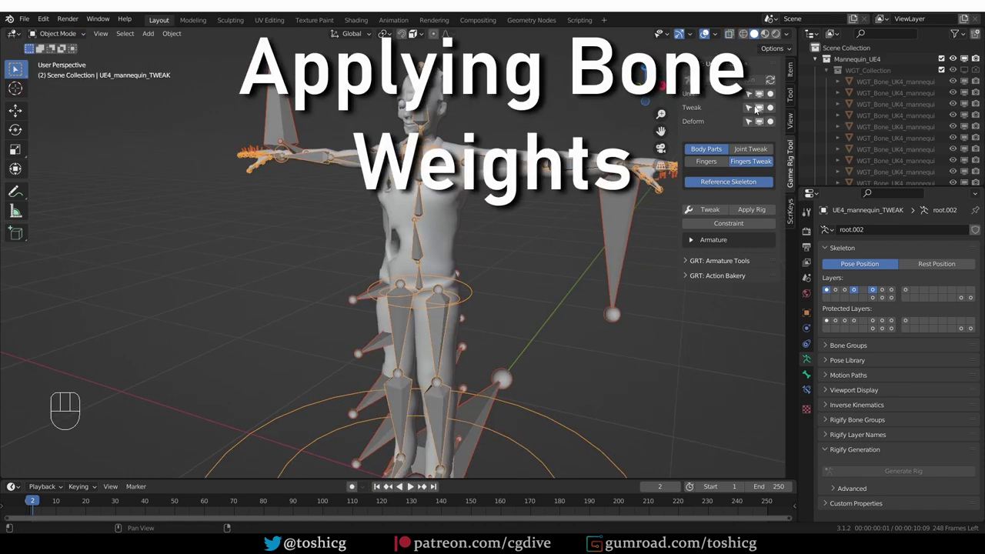
# Leave pose mode and select the UE4_mannequin_DEFORM skeleton shown inside the zombie mesh.
pyautogui.click(762, 113)
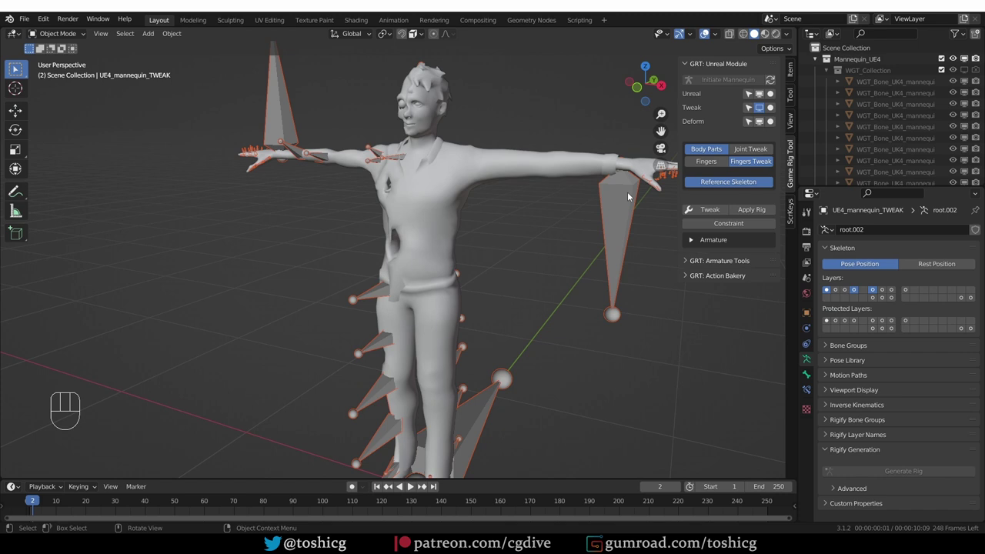
pyautogui.middleClick(545, 164)
pyautogui.click(731, 36)
pyautogui.middleClick(418, 214)
# Parent the zombie mesh to the UE4_mannequin_DEFORM rig with Ctrl+P.
pyautogui.moveTo(430, 164); pyautogui.dragTo(431, 158)
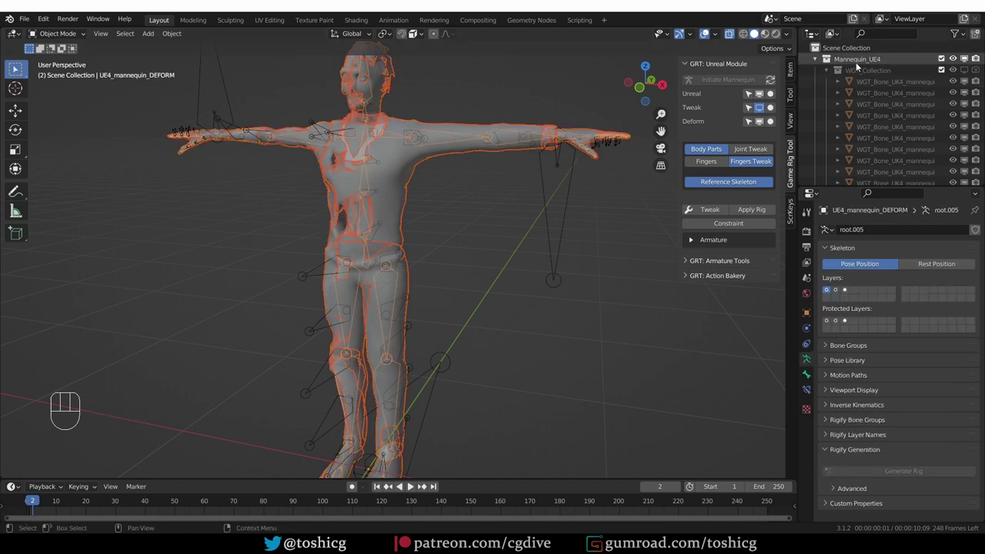
pyautogui.press('ctrl+p')
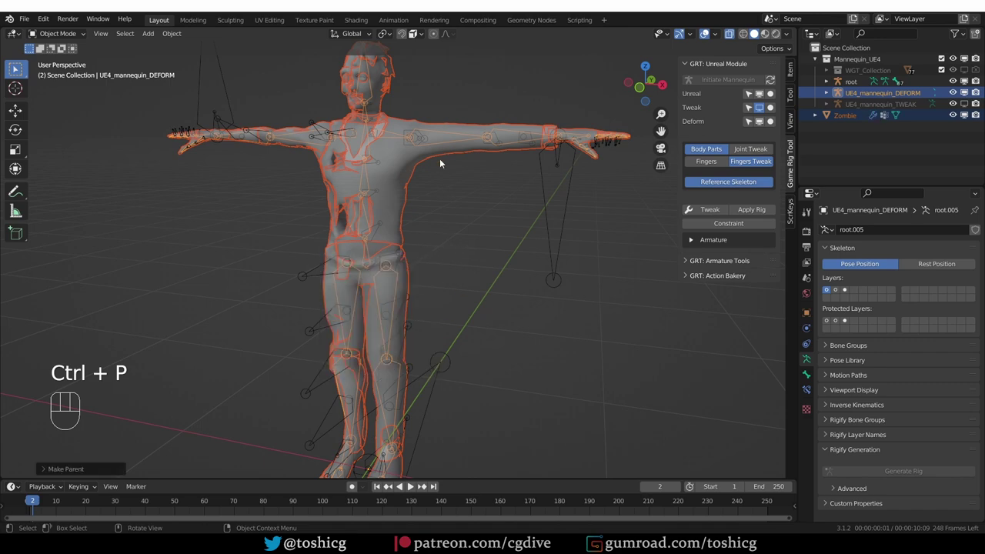
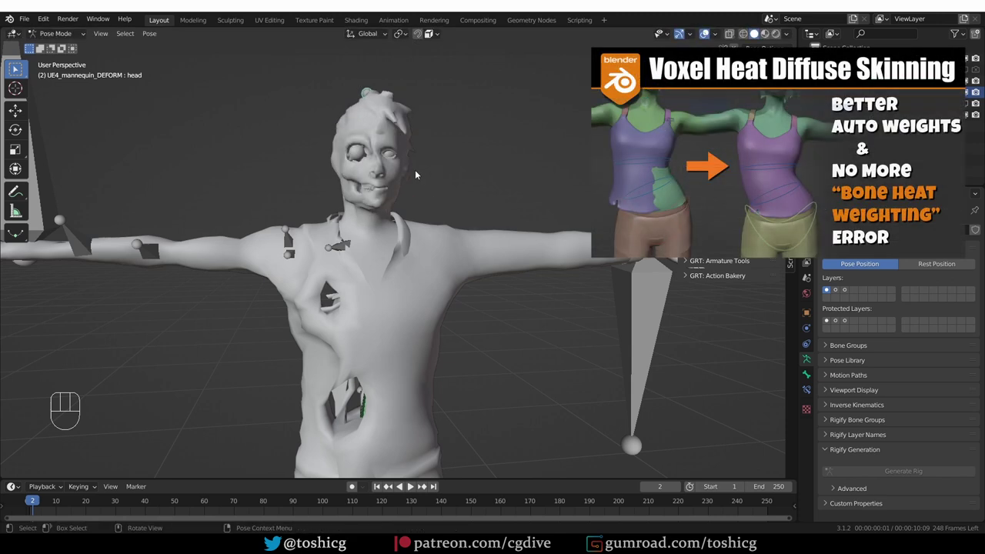
# Switch the Zombie mesh into Weight Paint mode to inspect its vertex group weights.
pyautogui.moveTo(68, 35); pyautogui.dragTo(82, 56)
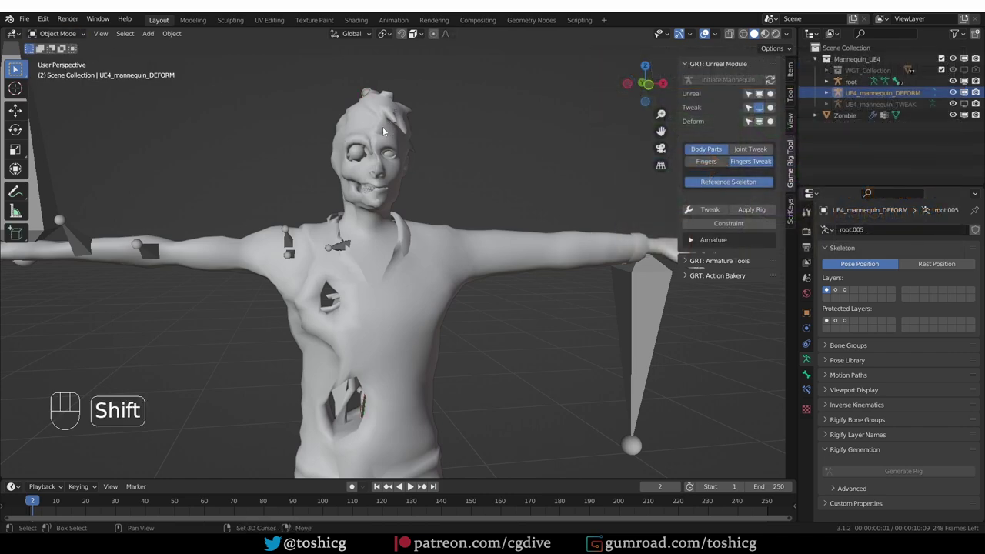
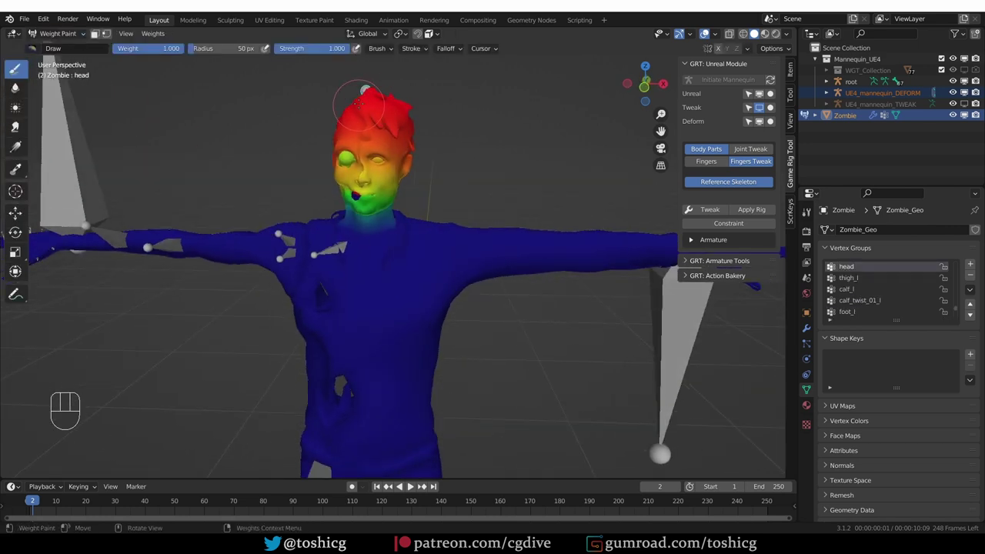
# In the Tool settings, disable Front Faces Only and set the brush falloff to Projected.
pyautogui.click(793, 97)
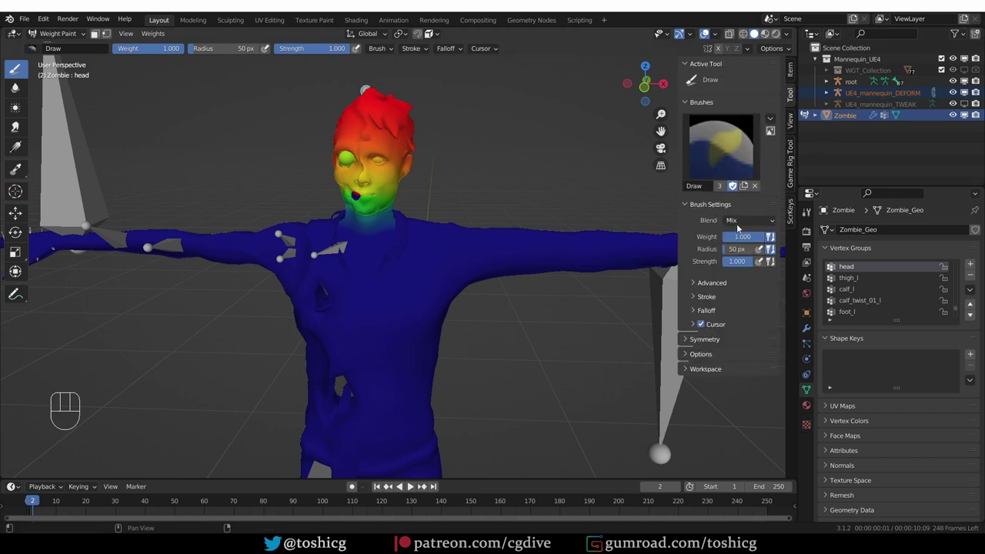
pyautogui.click(723, 284)
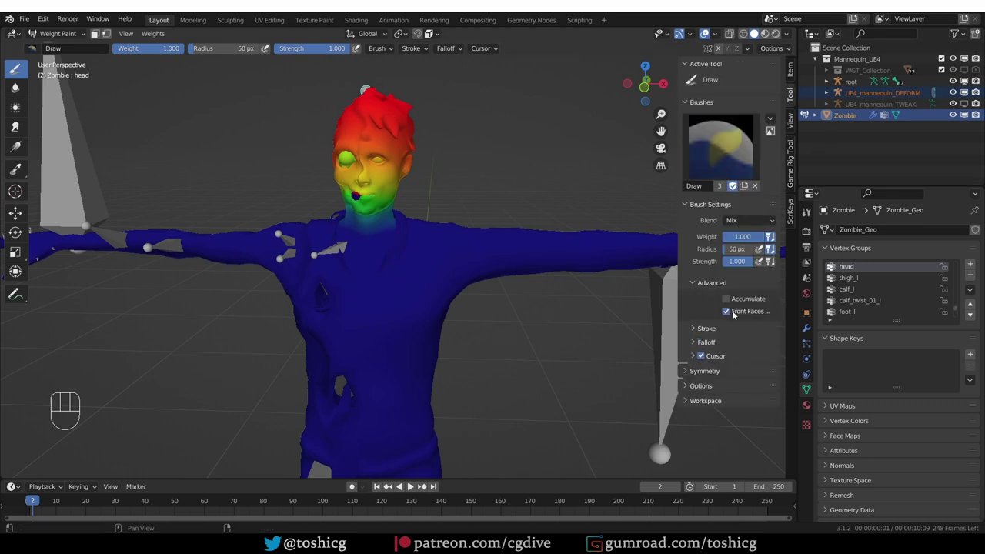
pyautogui.click(730, 312)
pyautogui.click(711, 344)
pyautogui.click(768, 437)
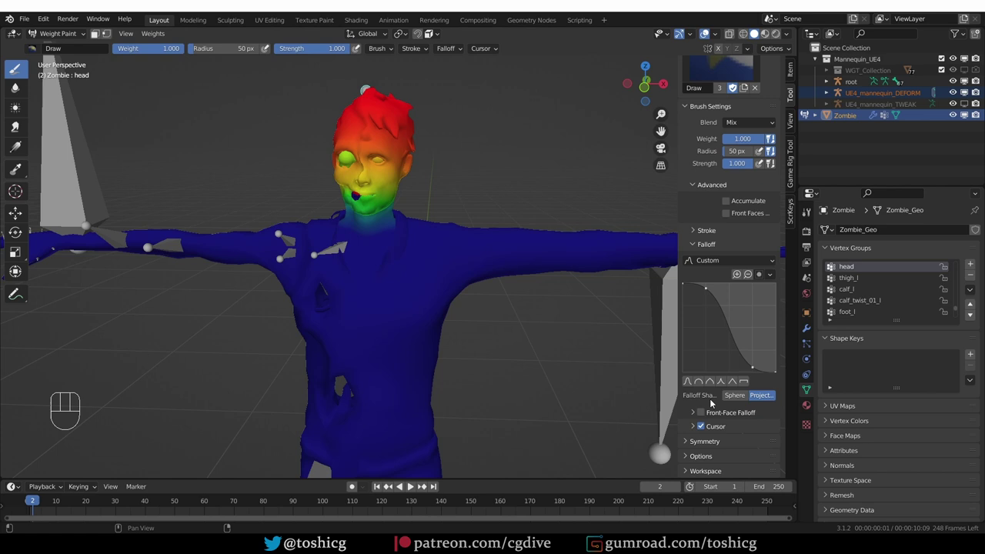
# Enable Mirror X symmetry and reveal the weight painting options for Auto Normalize.
pyautogui.click(714, 444)
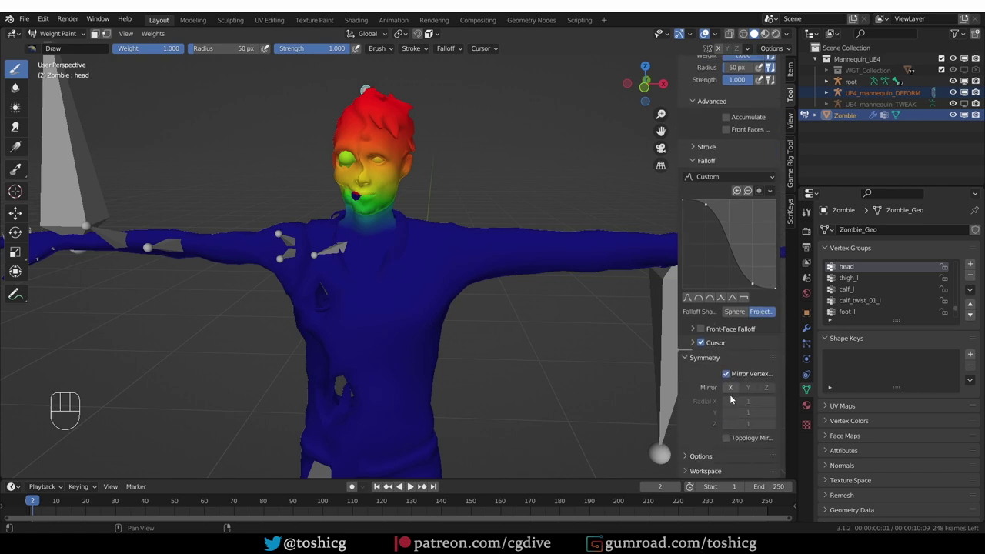
pyautogui.click(732, 393)
pyautogui.click(714, 457)
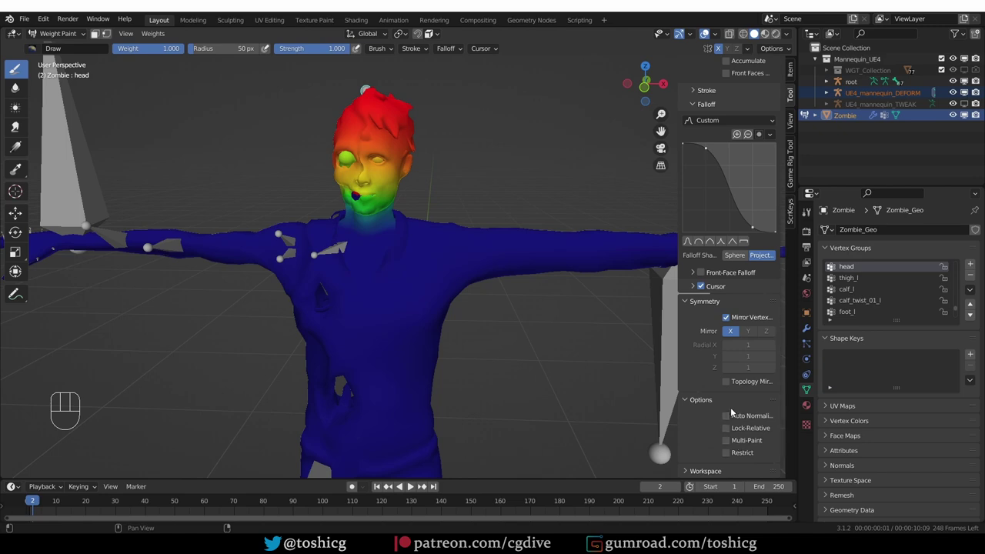
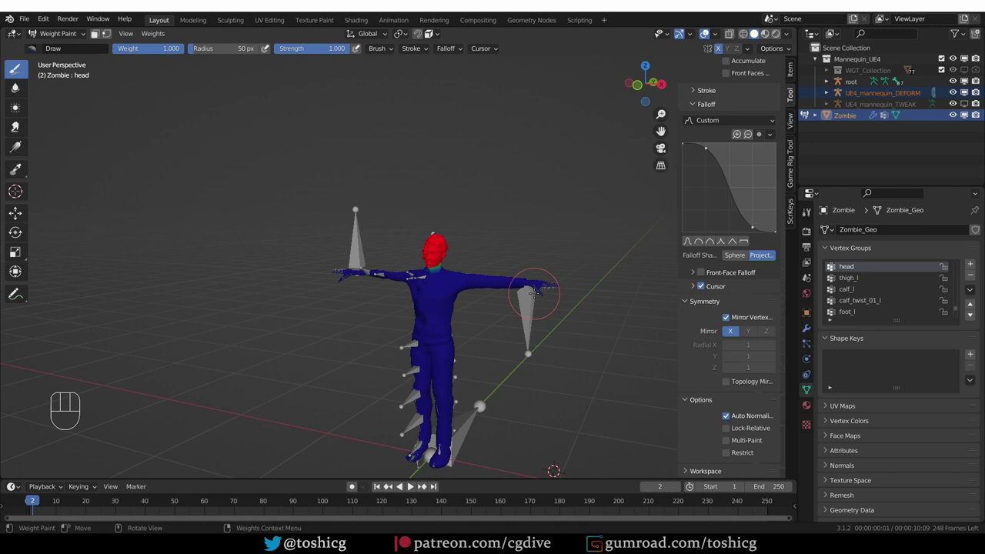
# Return the zombie to Object Mode and zoom in on the character.
pyautogui.moveTo(49, 31); pyautogui.dragTo(77, 67)
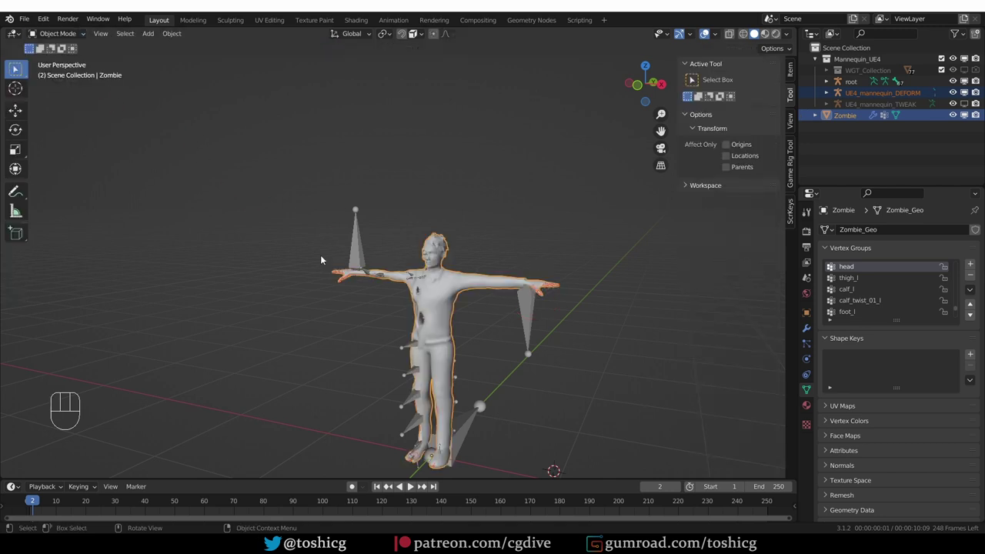
pyautogui.moveTo(453, 366); pyautogui.dragTo(394, 313)
pyautogui.middleClick(378, 264)
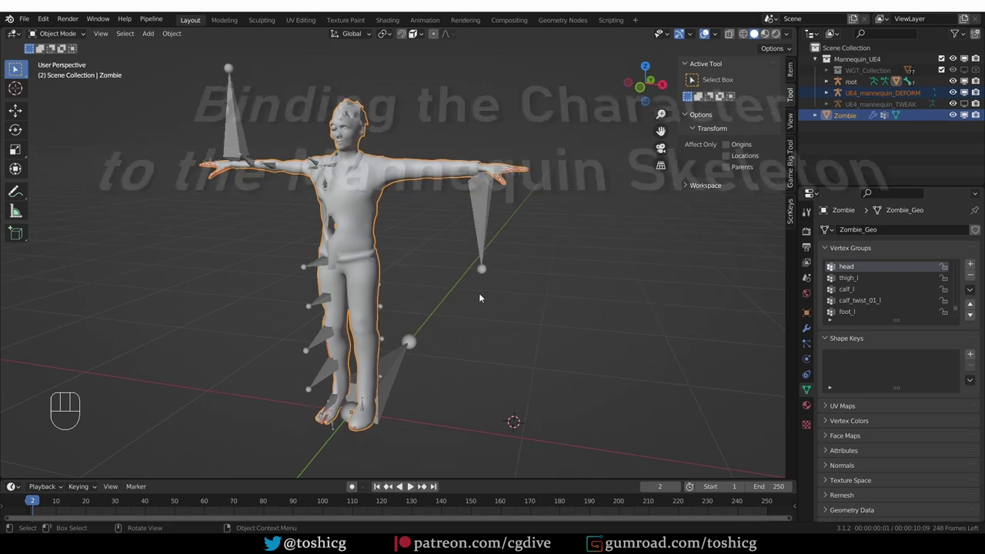
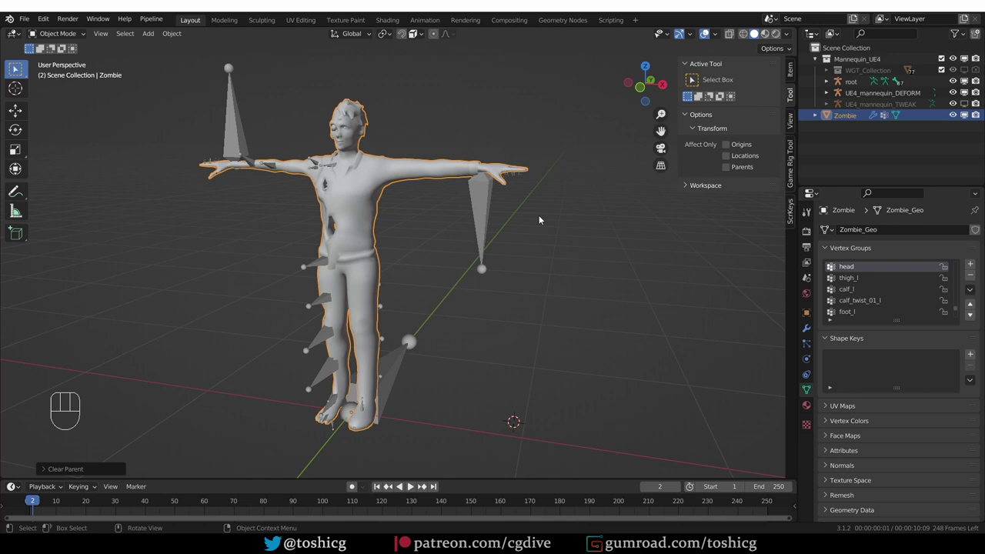
# Delete the zombie's existing Armature modifier from its modifier stack.
pyautogui.click(807, 334)
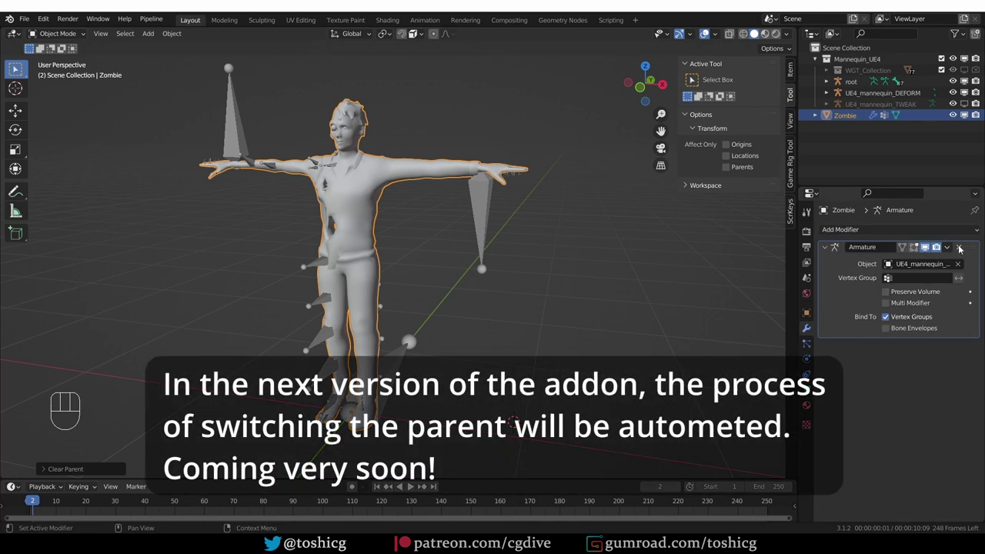
pyautogui.click(963, 249)
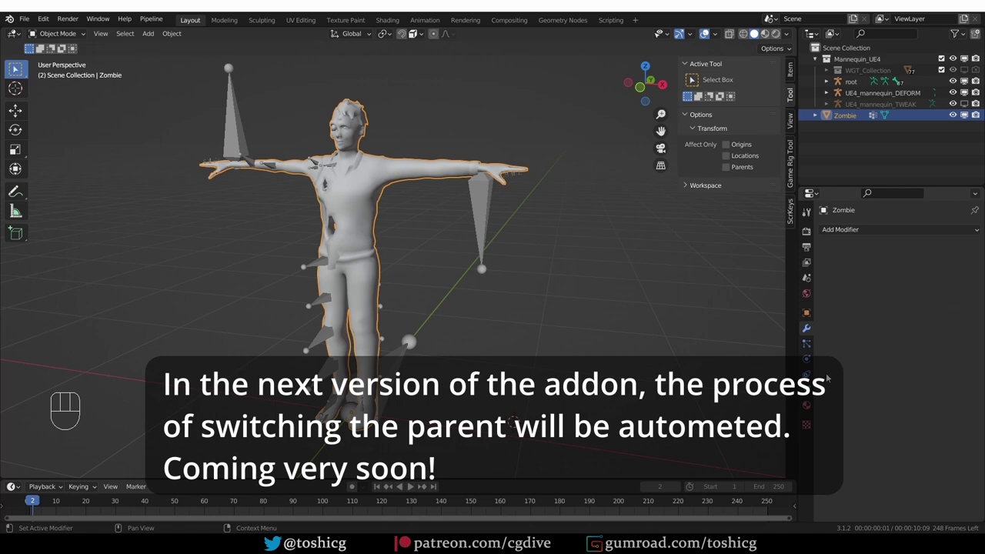
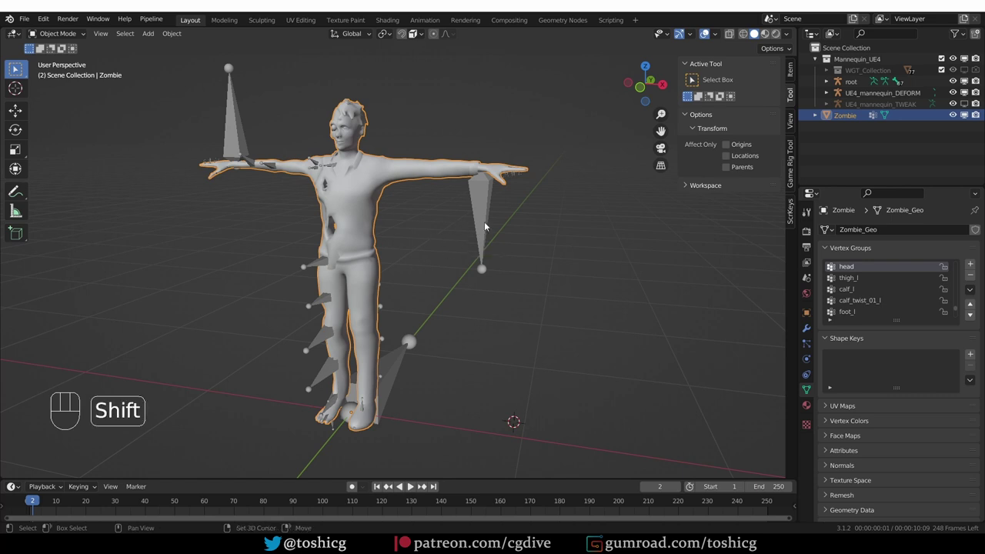
# Parent the zombie to the root rig with Armature Deform, then undo the test change.
pyautogui.click(488, 223)
pyautogui.press('ctrl+p')
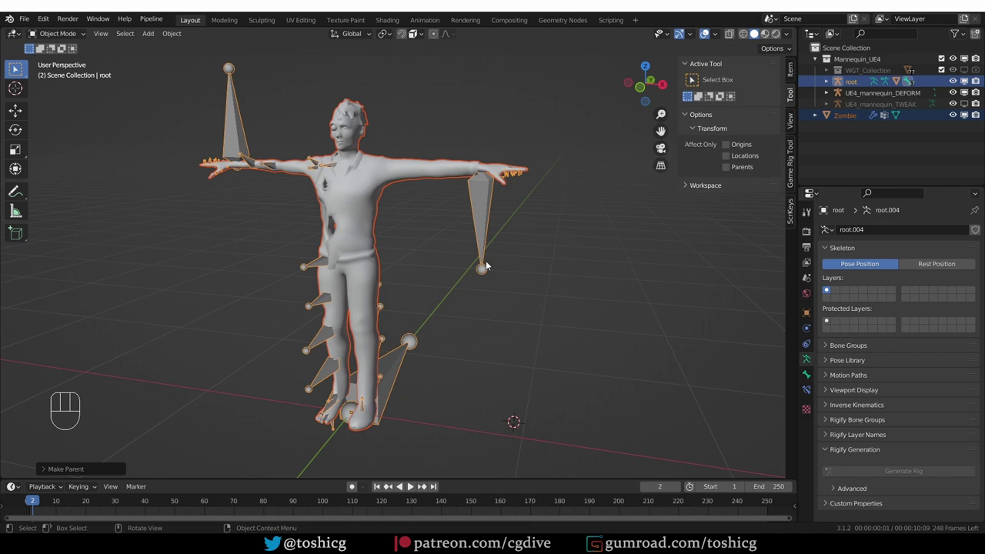
pyautogui.press('ctrl+z')
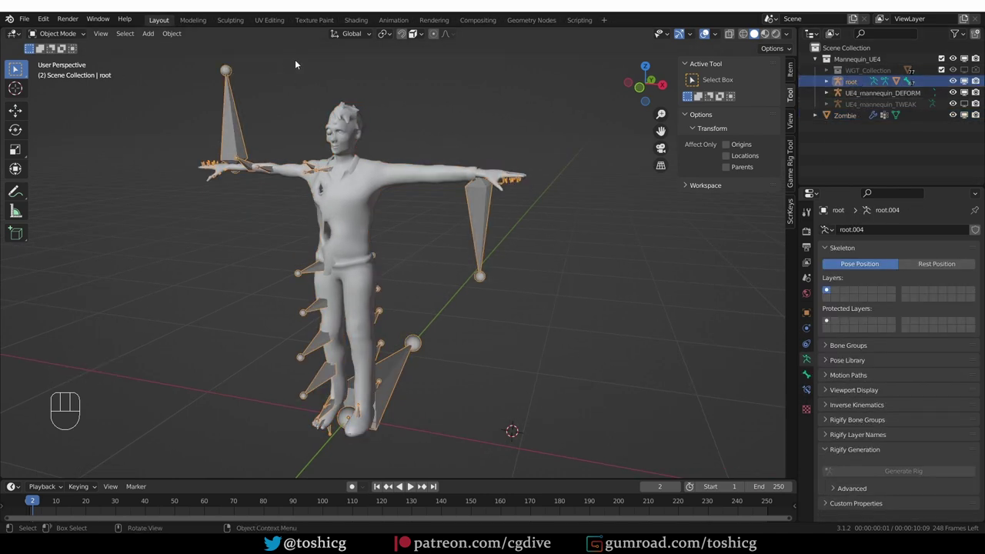
# In pose mode on the root rig, rotate the left upper arm bone to test deformation and revert it.
pyautogui.moveTo(57, 37); pyautogui.dragTo(133, 102)
pyautogui.middleClick(436, 188)
pyautogui.middleClick(392, 180)
pyautogui.press('z')
pyautogui.press('z')
pyautogui.click(730, 38)
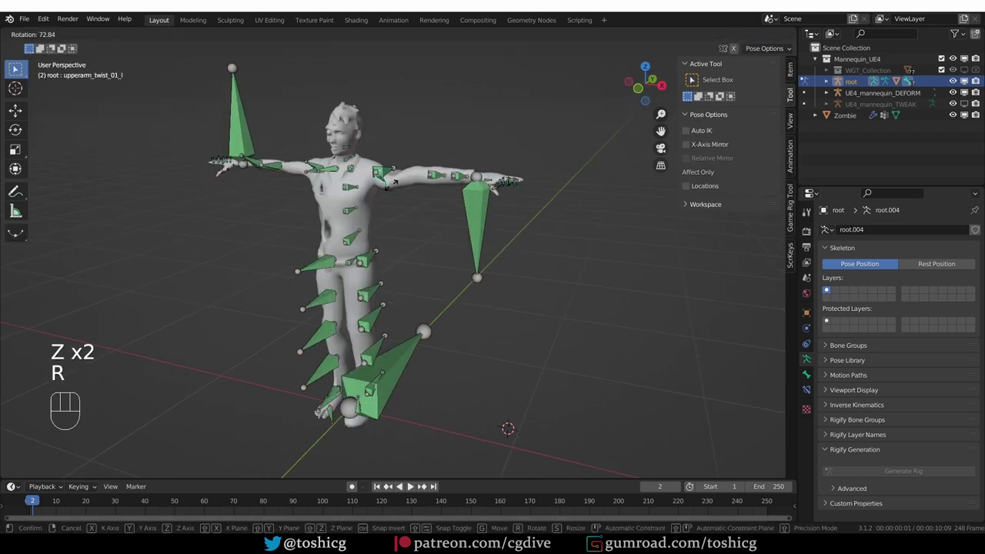
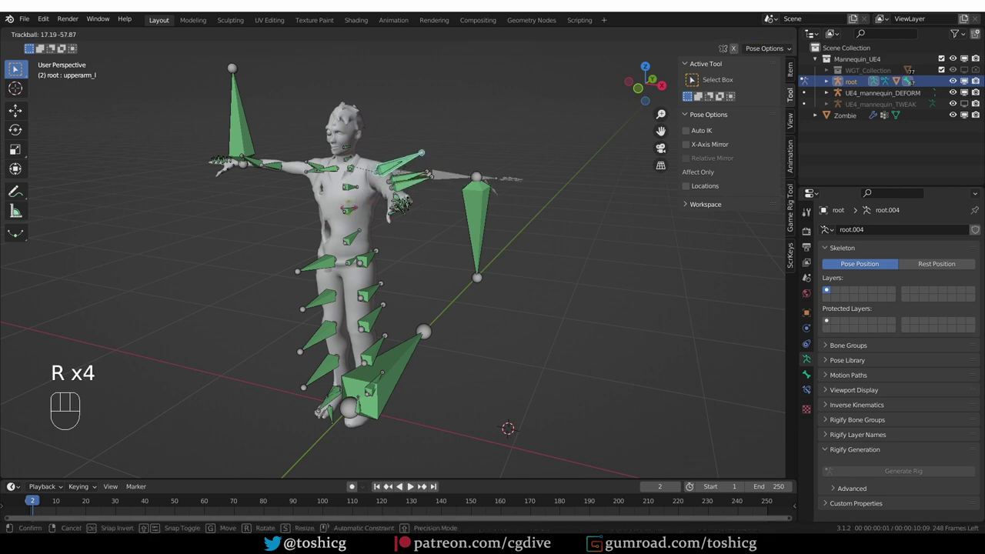
pyautogui.moveTo(371, 228); pyautogui.dragTo(420, 249)
pyautogui.middleClick(420, 250)
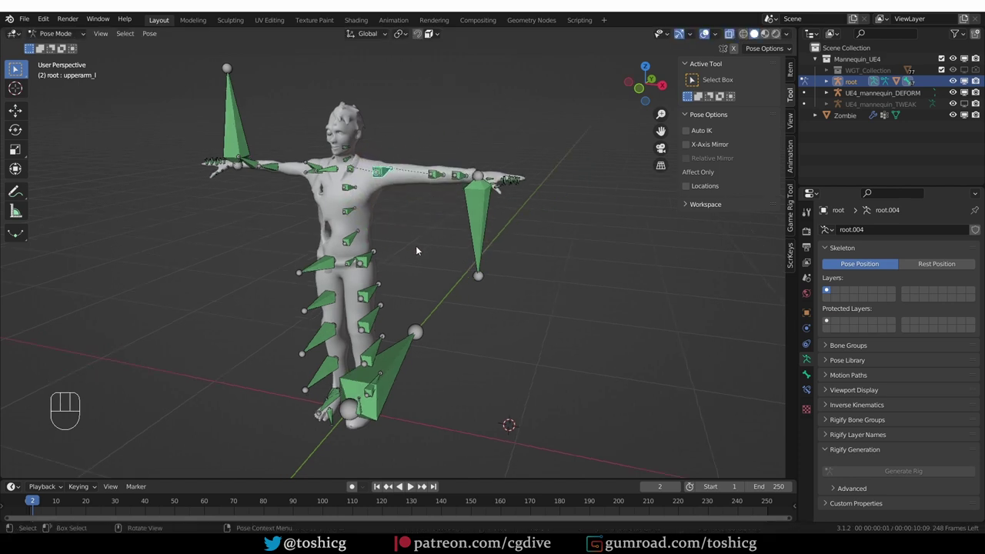
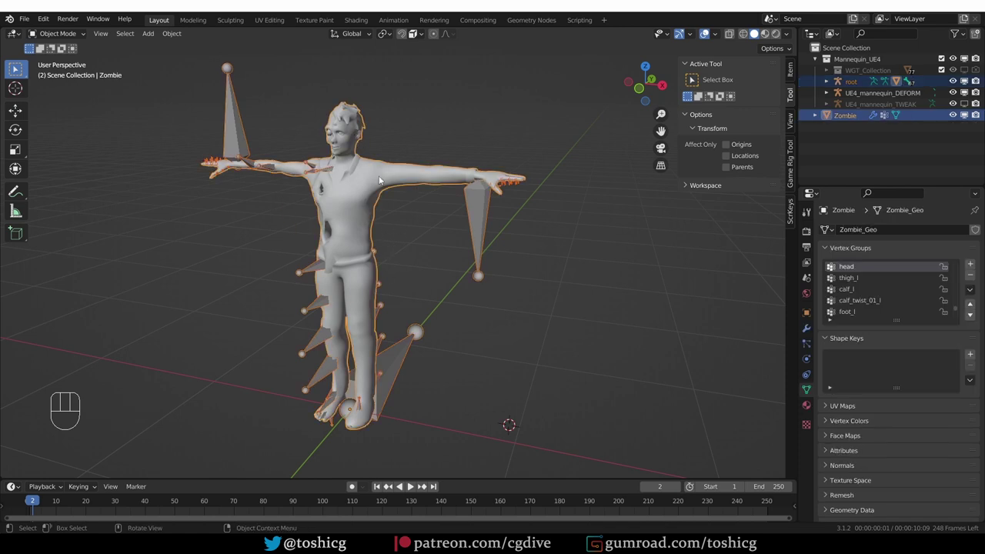
# Open File > Export > FBX to review the export settings for the Zombie mesh.
pyautogui.moveTo(27, 20); pyautogui.dragTo(191, 285)
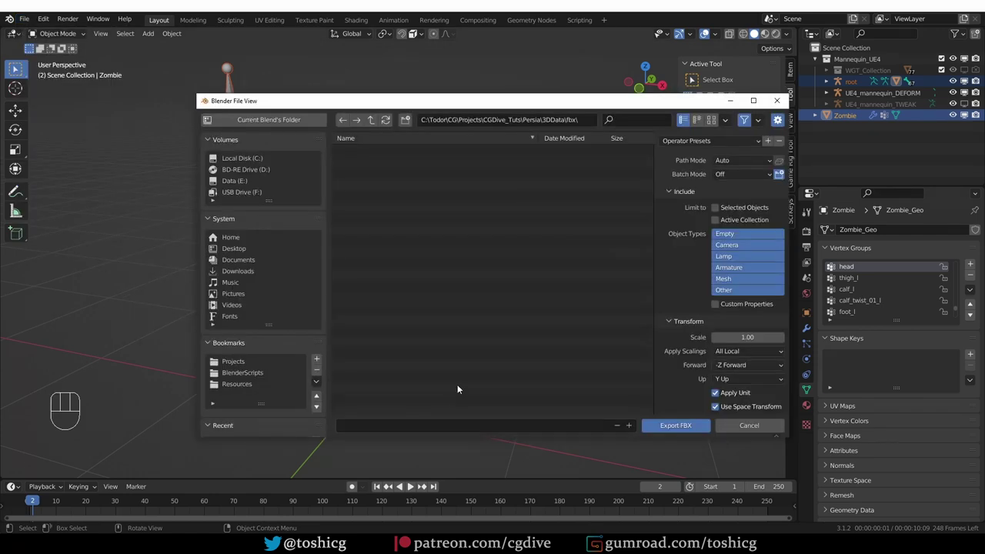
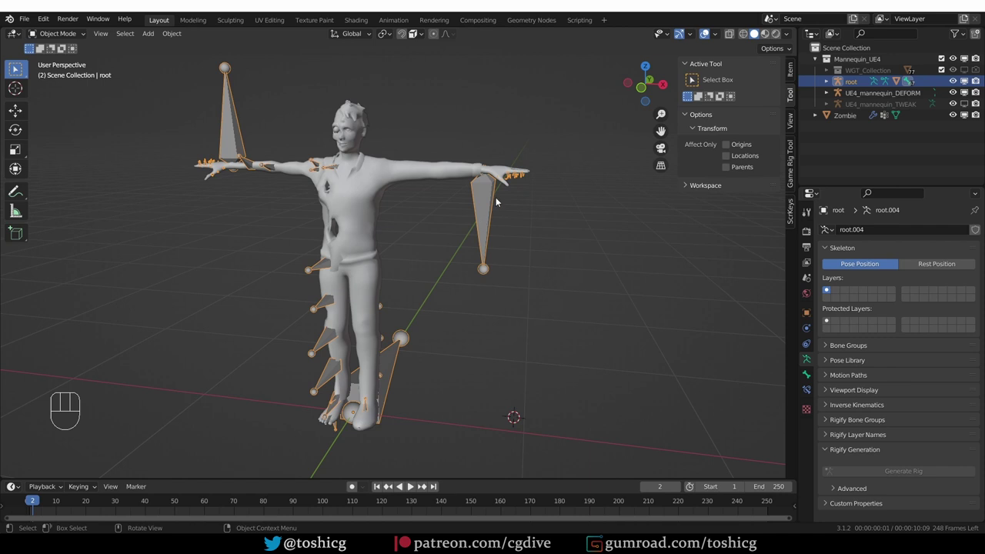
# Compare the Item transform values of root, UE4_mannequin_DEFORM and UE4_mannequin_TWEAK, each scaled 0.010.
pyautogui.click(791, 68)
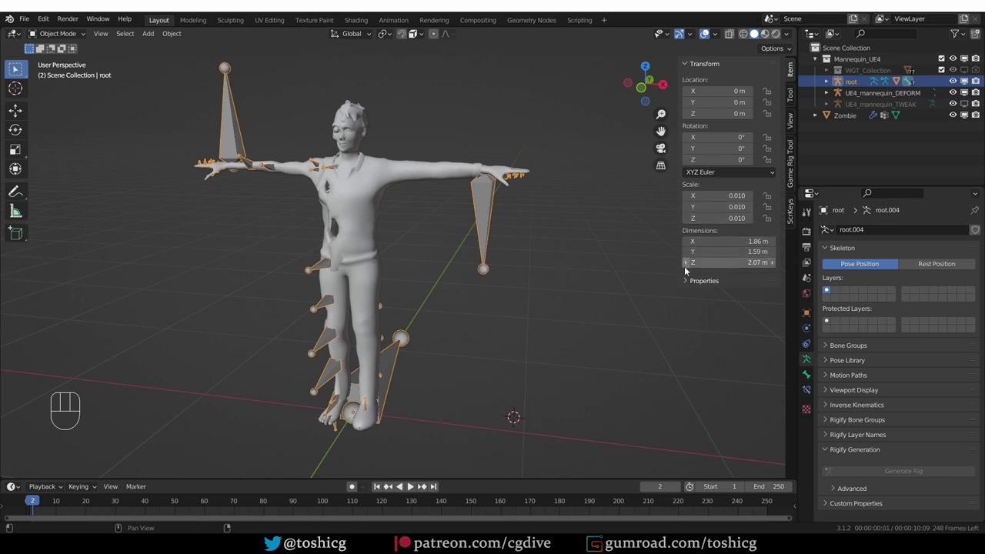
pyautogui.click(916, 95)
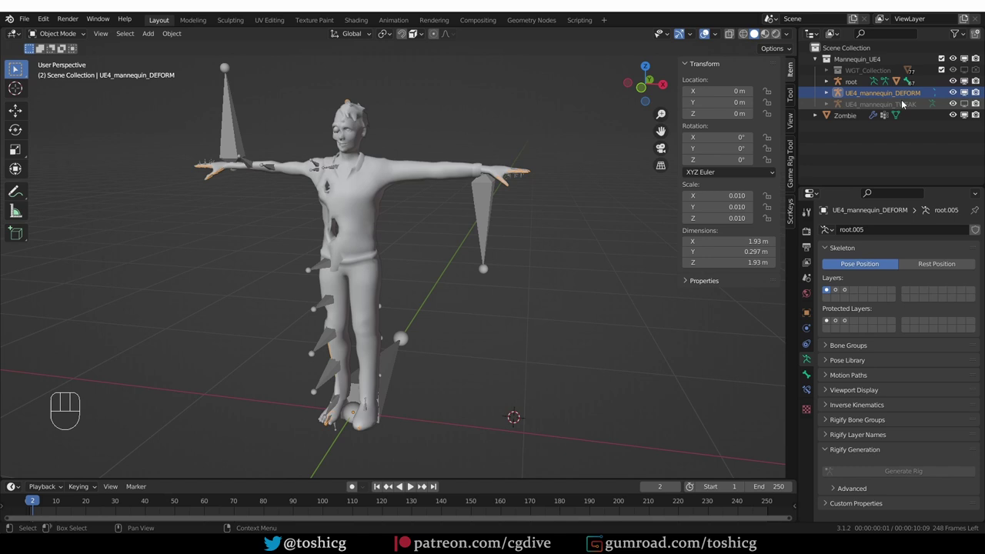
pyautogui.click(897, 106)
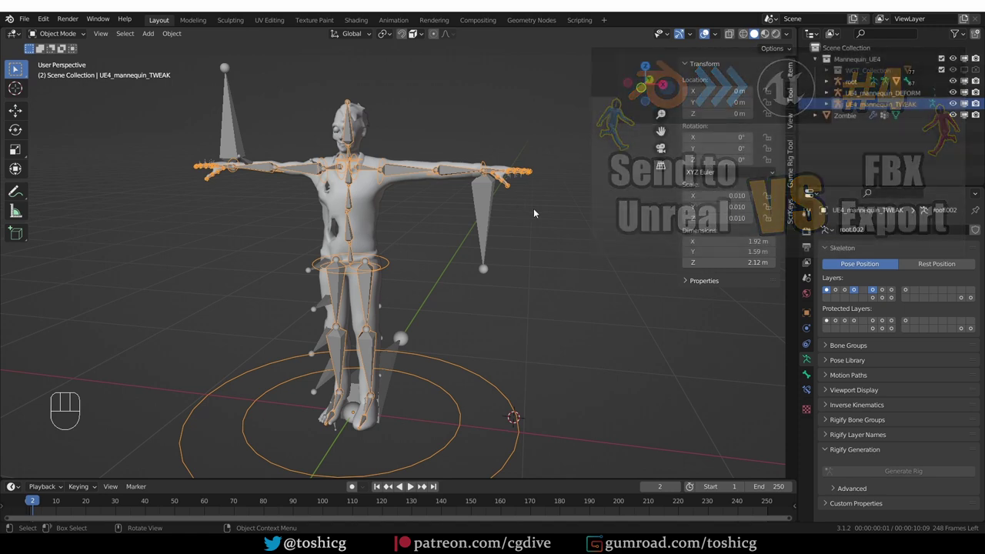
# Create a new collection in the Outliner named Export.
pyautogui.press('ctrl+alt+u')
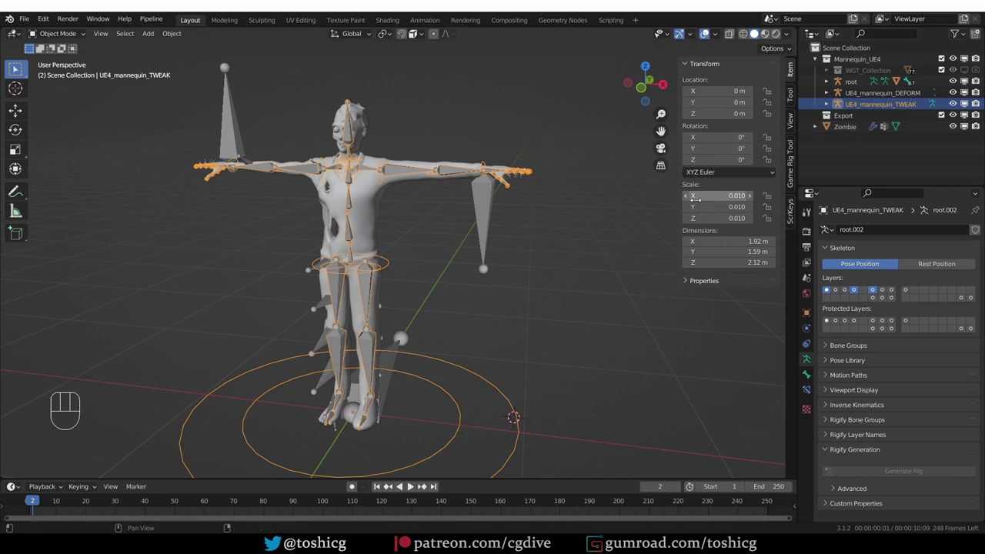
# Select the Zombie mesh with the root rig and move them to the Export collection.
pyautogui.middleClick(581, 238)
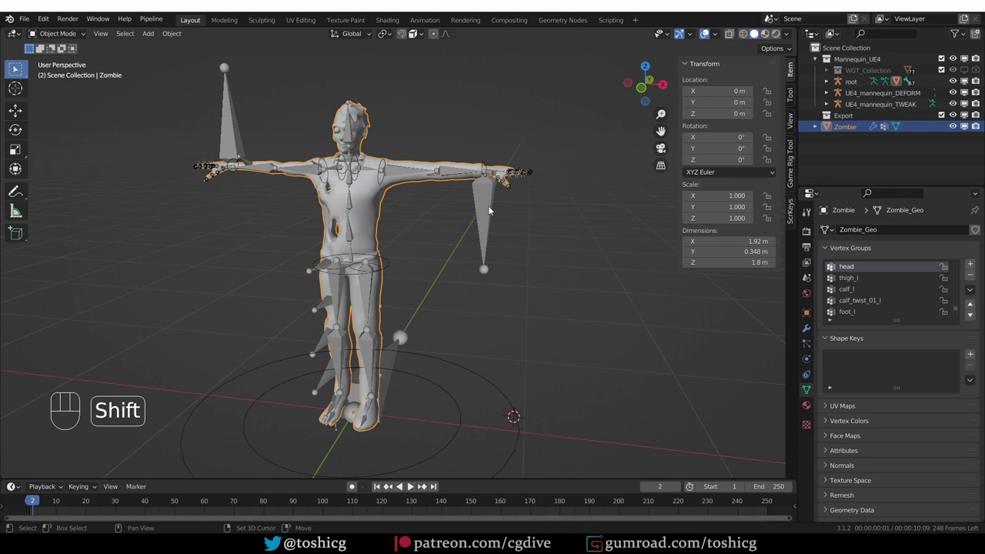
pyautogui.click(491, 207)
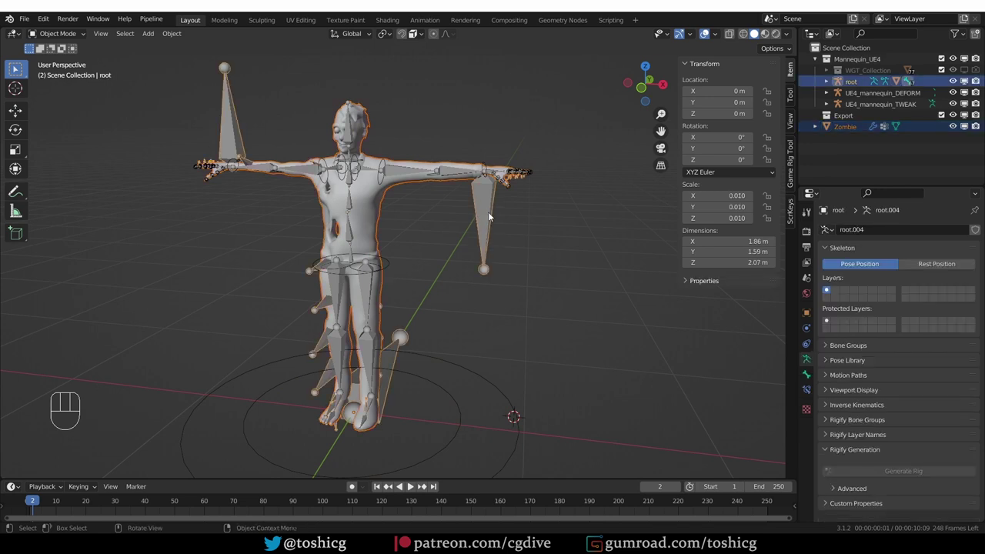
pyautogui.press('m')
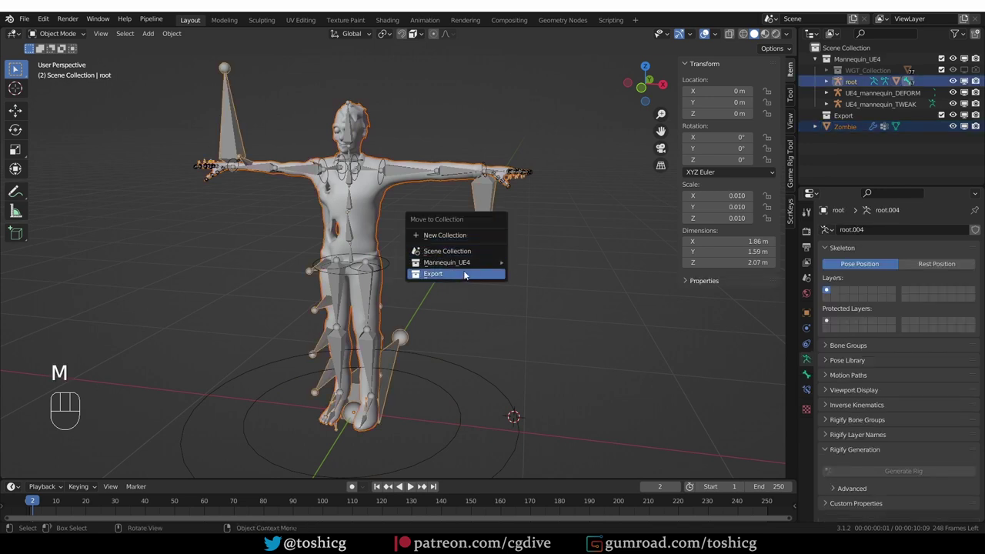
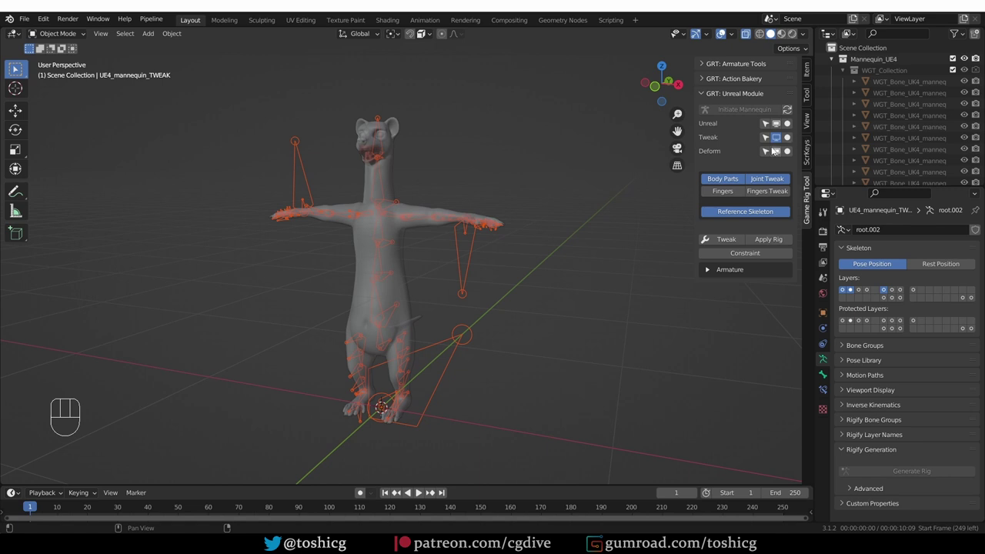
# Add a single-bone armature to the scene next to the root rig.
pyautogui.click(768, 154)
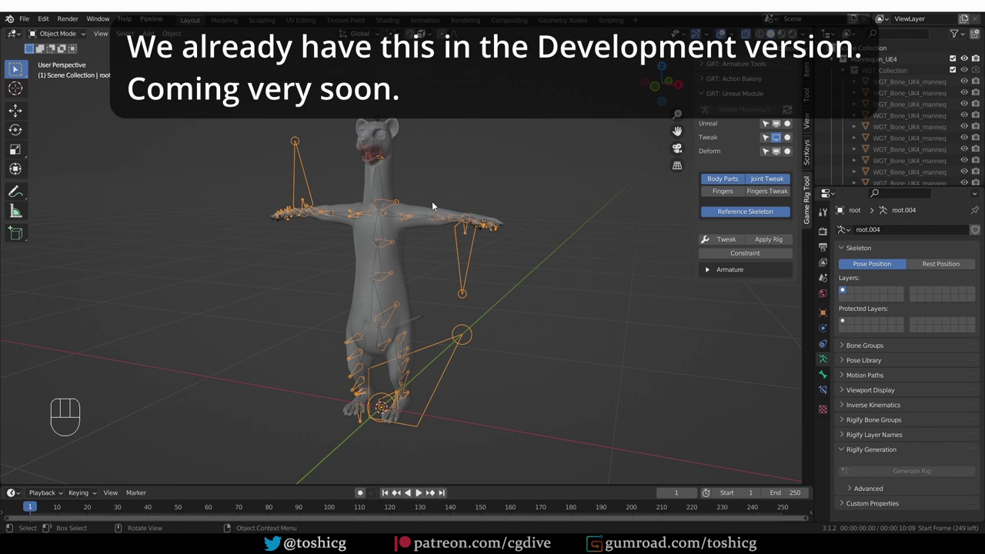
pyautogui.middleClick(441, 340)
pyautogui.press('shift+a')
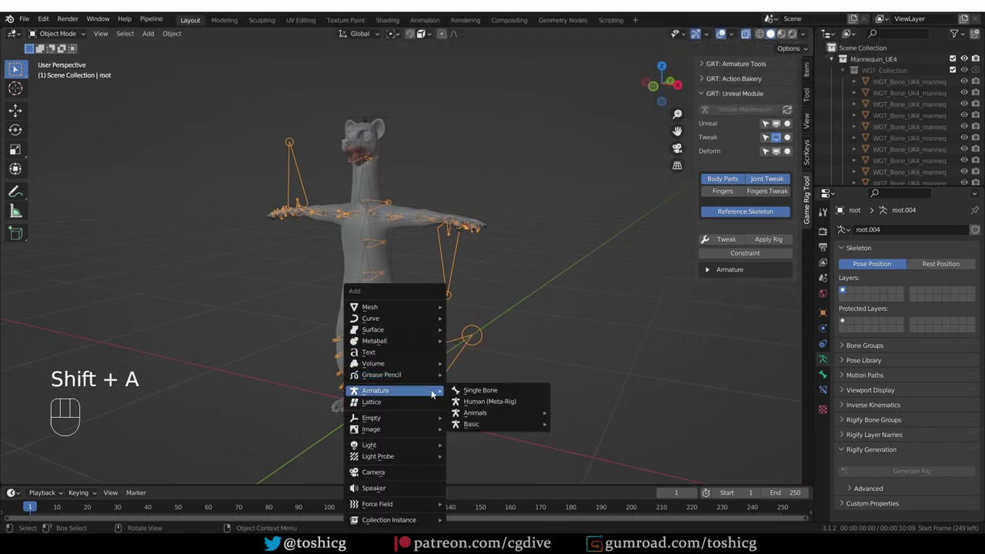
pyautogui.moveTo(407, 390); pyautogui.dragTo(395, 354)
pyautogui.middleClick(378, 318)
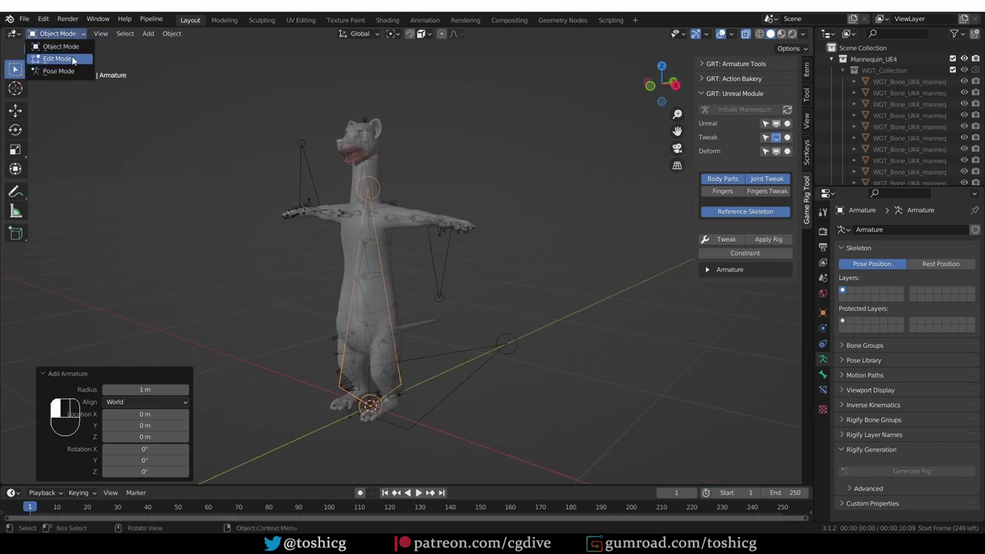
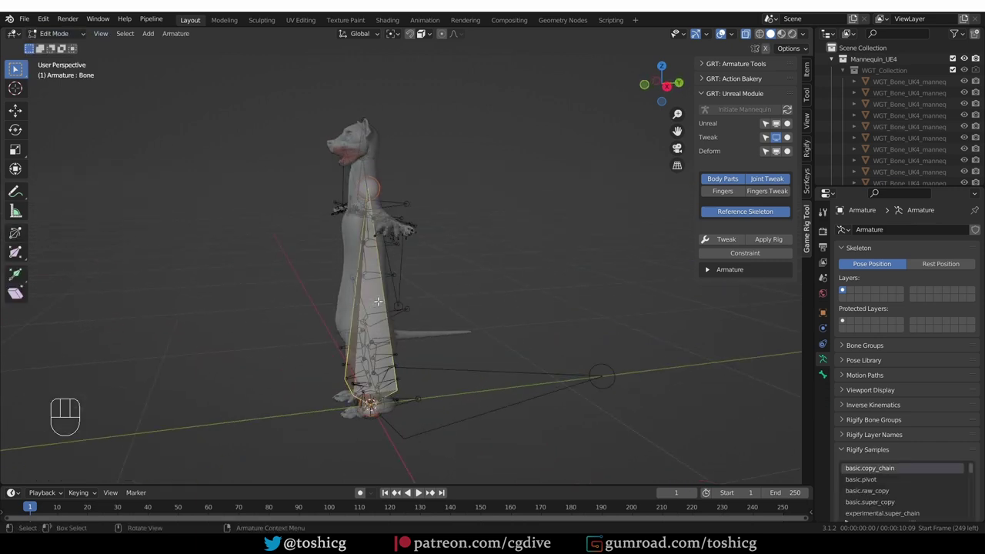
# In Right Ortho view, place the bone at the tail base and extrude a tail bone chain.
pyautogui.press('F2')
pyautogui.press('KP_3')
pyautogui.press('r')
pyautogui.press('s')
pyautogui.press('g')
pyautogui.press('r')
pyautogui.press('s')
pyautogui.press('g')
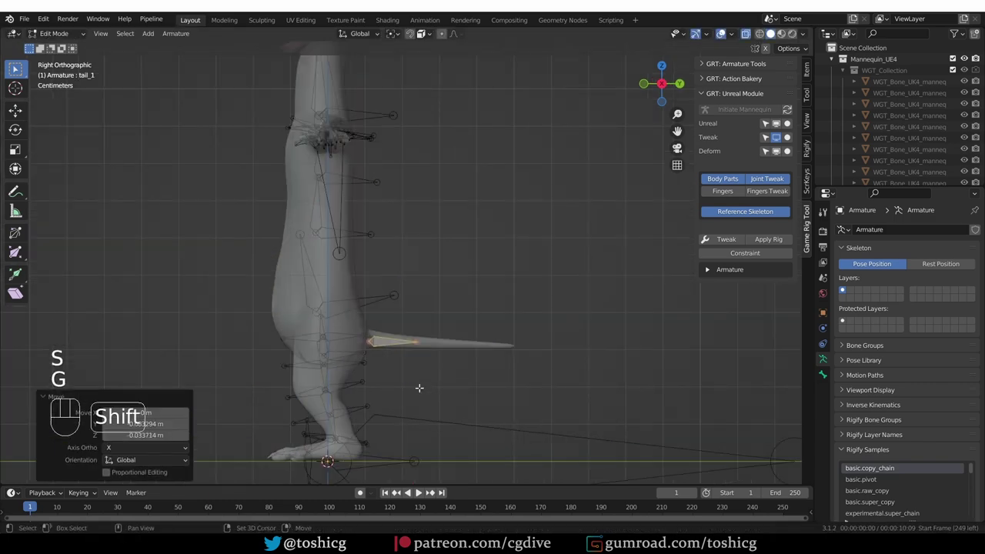
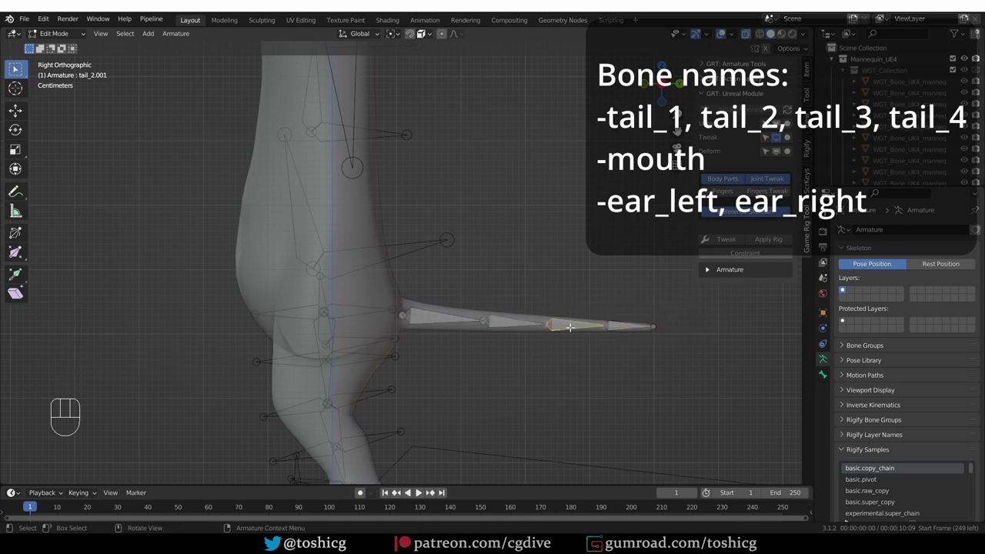
pyautogui.press('F2')
pyautogui.press('BackSpace')
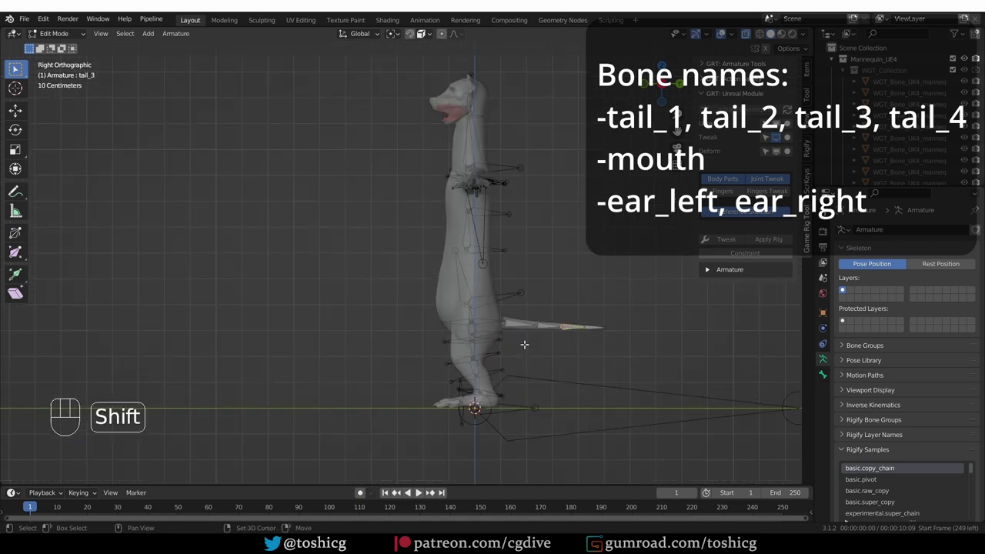
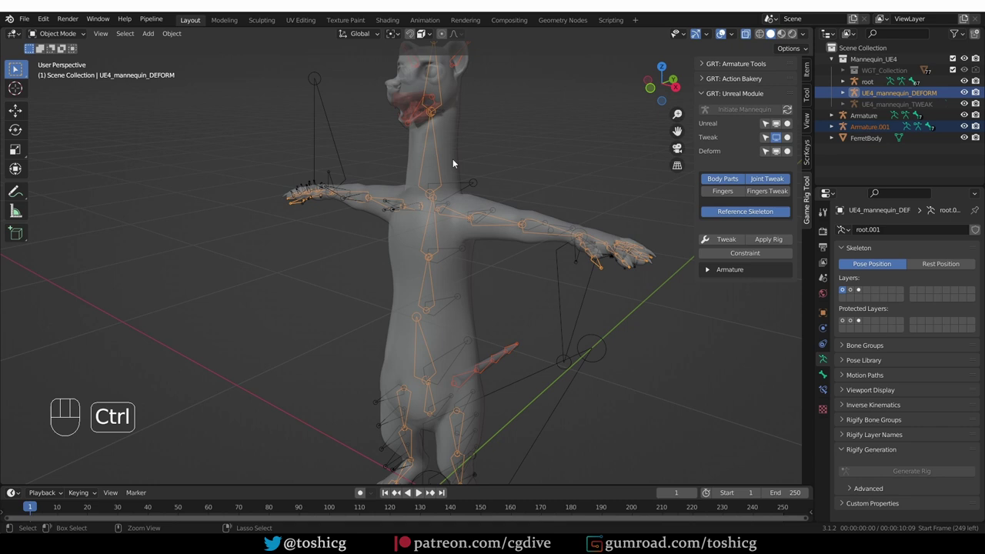
# Remove the ferret's old Armature object, leaving the tail chain merged into the root rig.
pyautogui.press('ctrl+j')
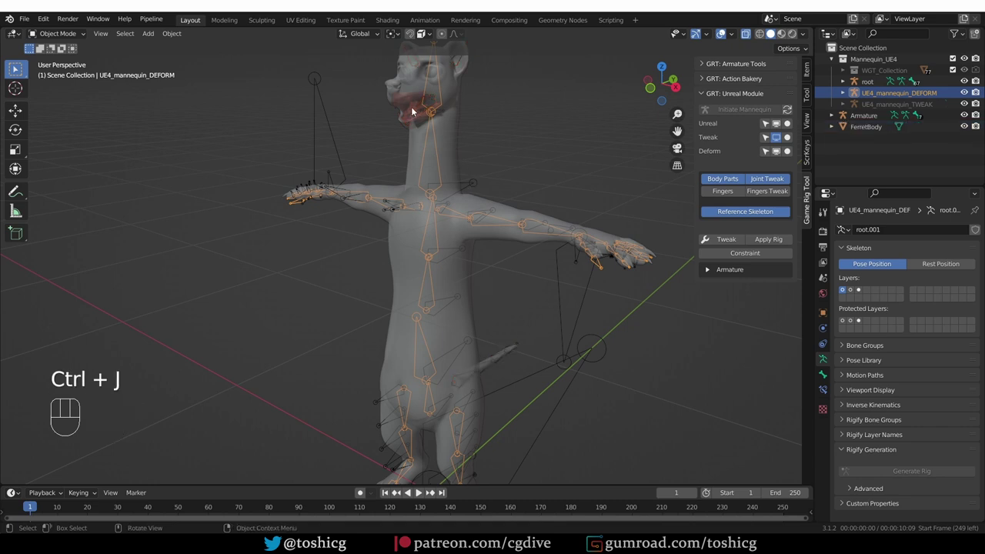
pyautogui.click(416, 114)
pyautogui.click(419, 117)
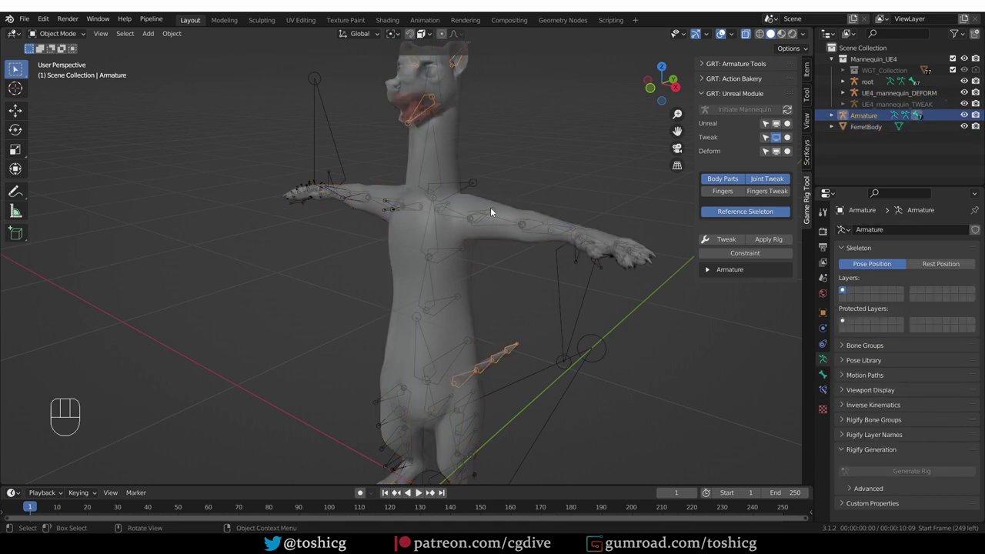
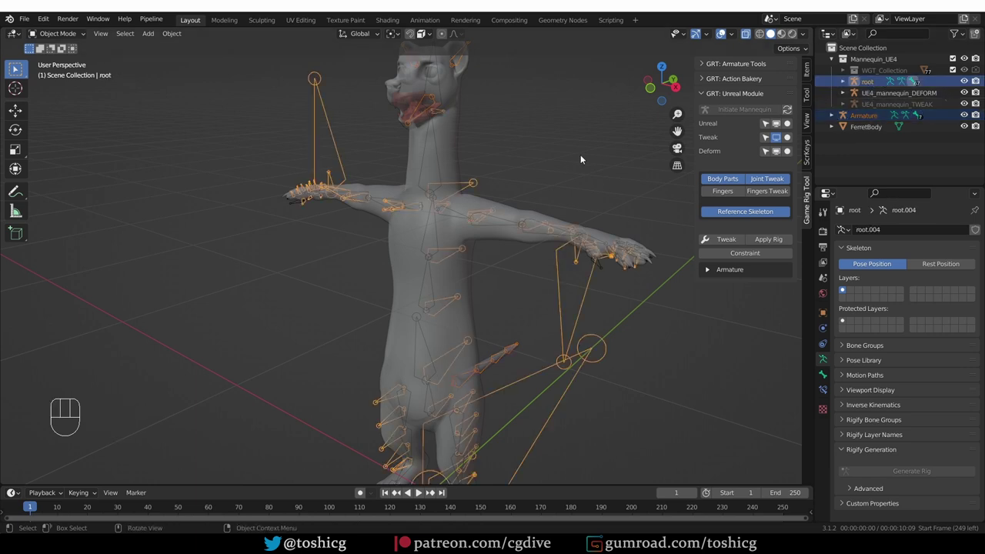
pyautogui.press('ctrl+j')
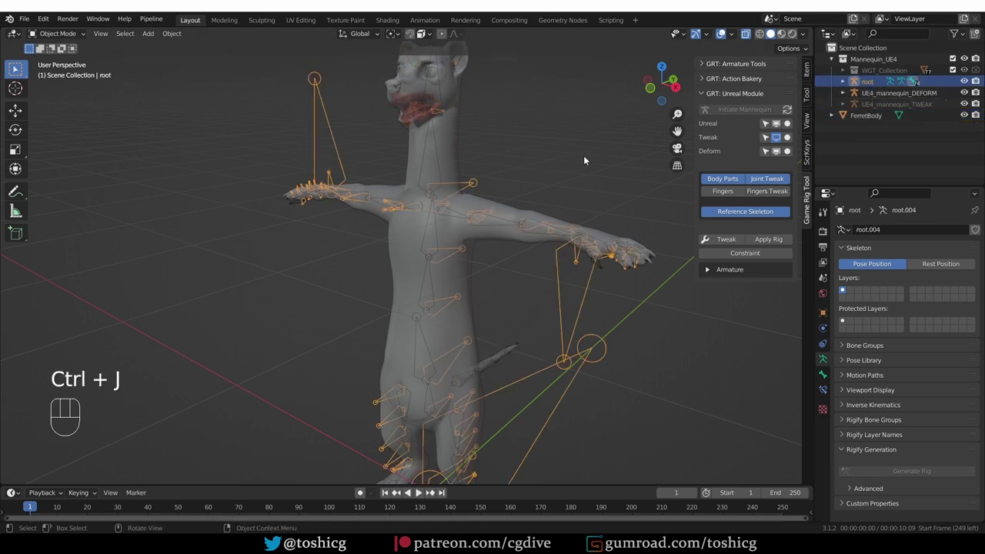
pyautogui.middleClick(599, 172)
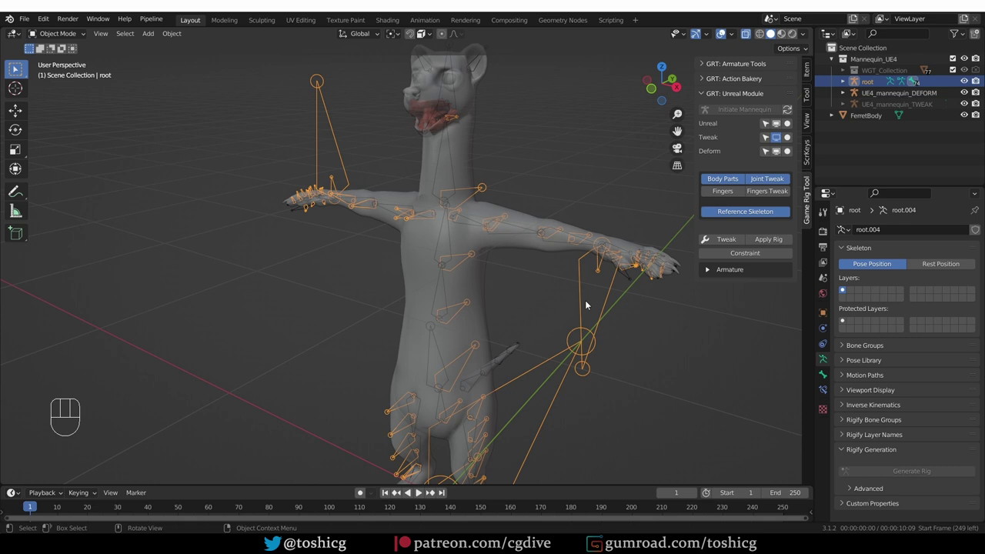
pyautogui.middleClick(506, 228)
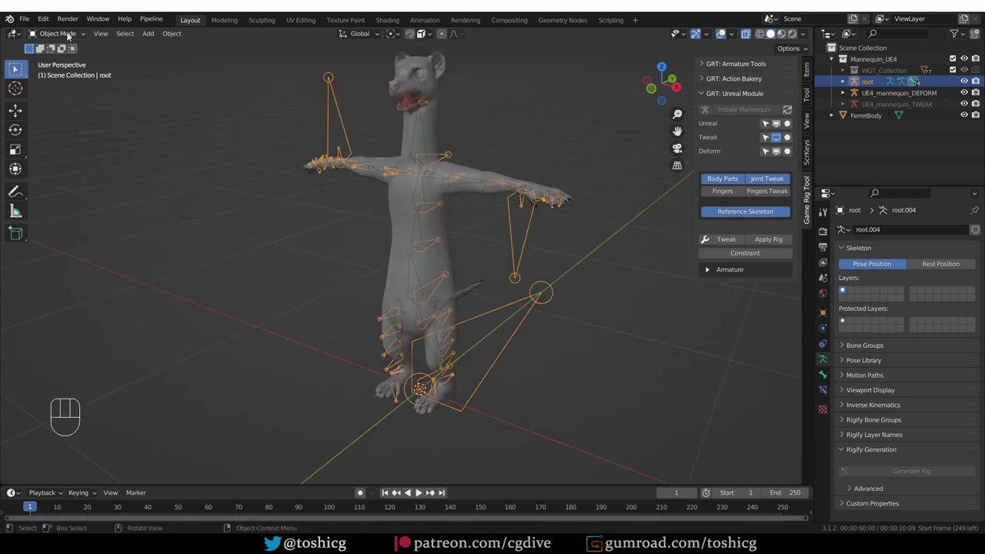
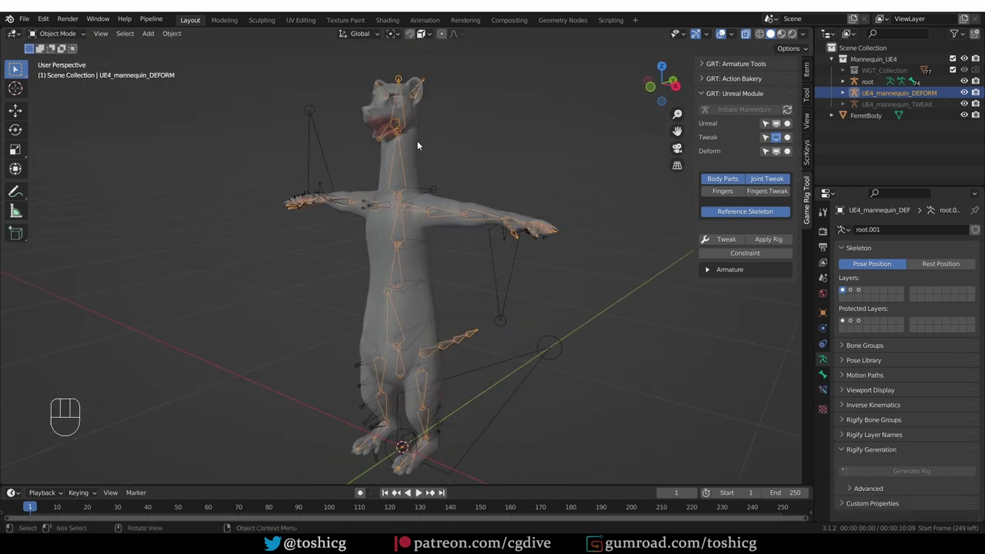
# Parent FerretBody to UE4_mannequin_DEFORM with Armature Deform, giving it tail_1 to tail_4 vertex groups.
pyautogui.click(418, 152)
pyautogui.click(403, 157)
pyautogui.press('ctrl+p')
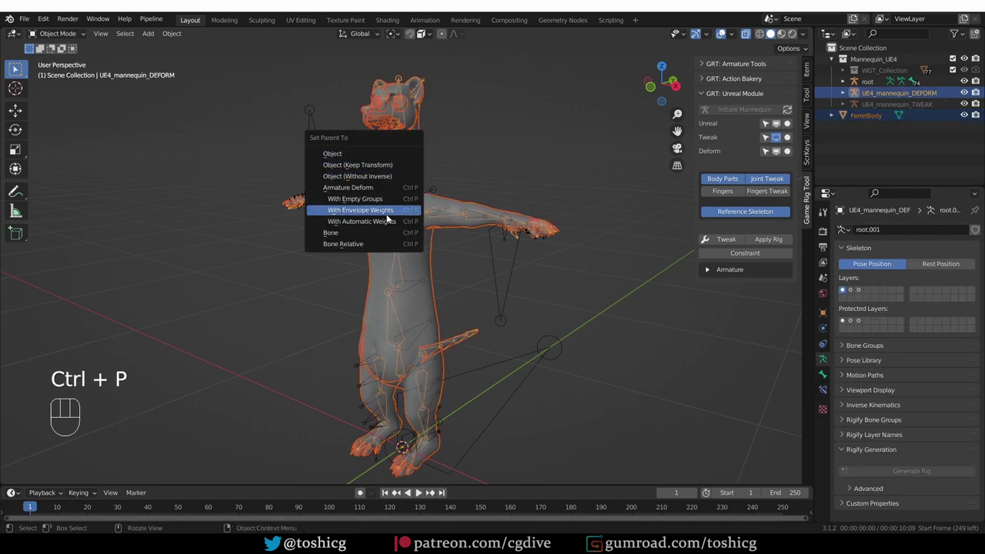
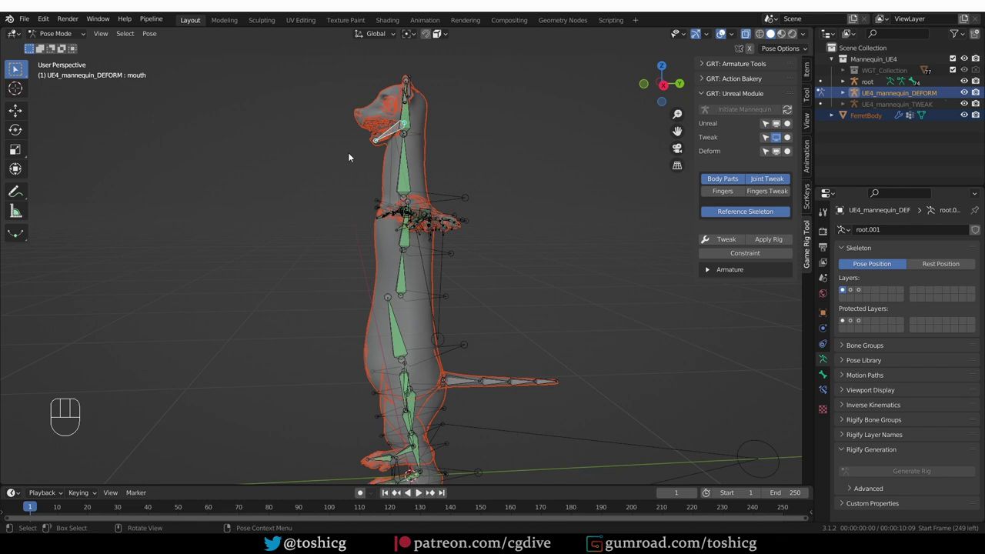
pyautogui.click(76, 39)
pyautogui.middleClick(212, 203)
pyautogui.click(440, 154)
pyautogui.moveTo(473, 216); pyautogui.dragTo(466, 184)
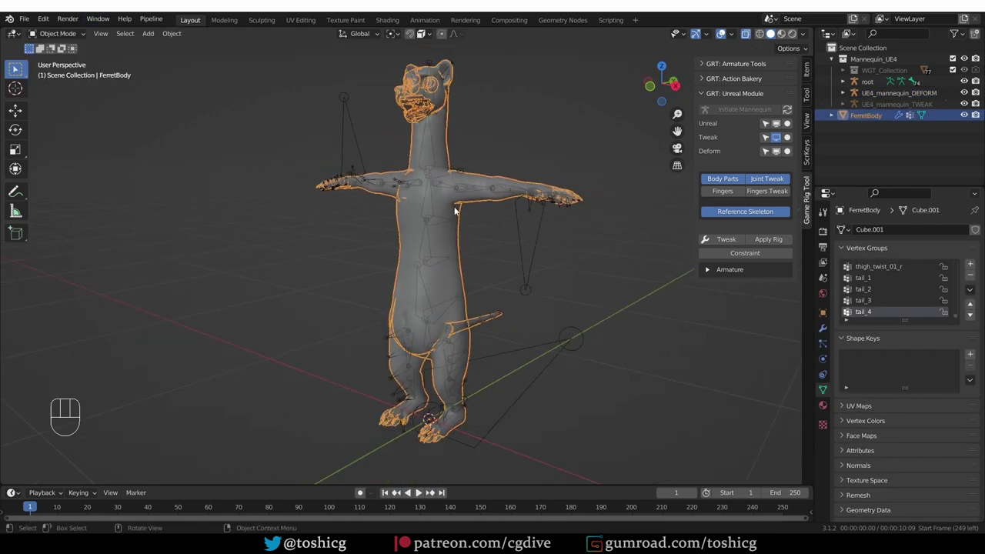
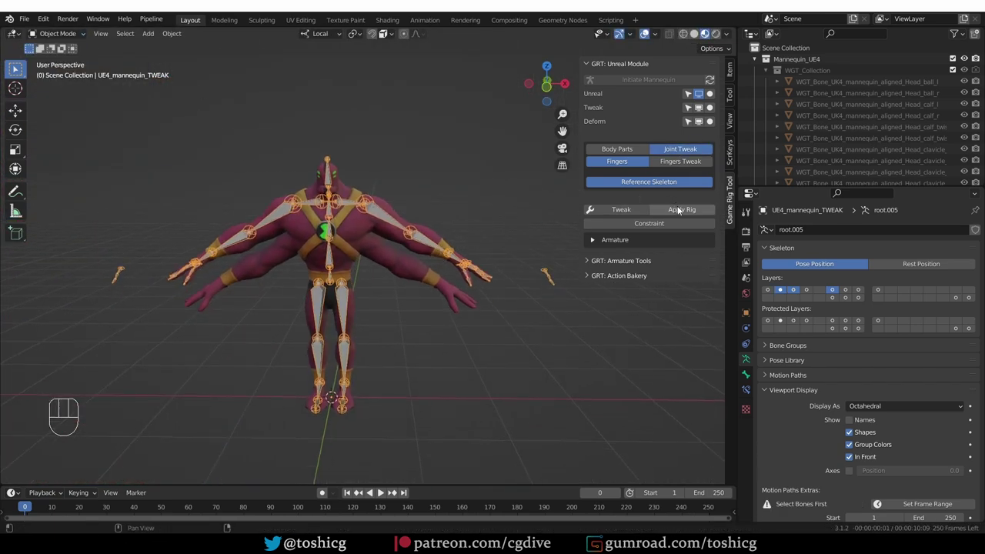
# Select UE4_mannequin_DEFORM in solid shading and enable its second bone layer.
pyautogui.click(704, 109)
pyautogui.middleClick(385, 328)
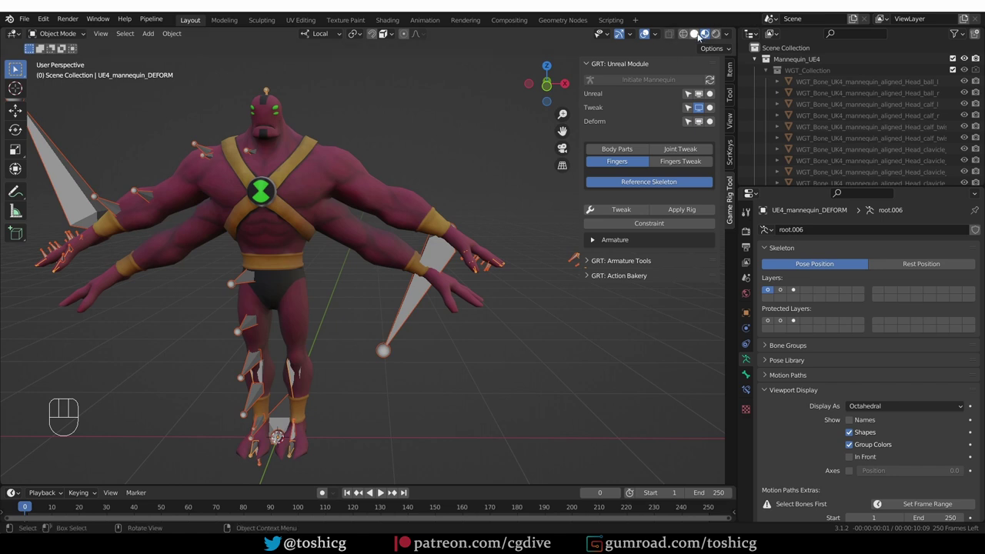
pyautogui.moveTo(509, 142); pyautogui.dragTo(488, 158)
pyautogui.middleClick(478, 167)
pyautogui.moveTo(770, 72); pyautogui.dragTo(769, 109)
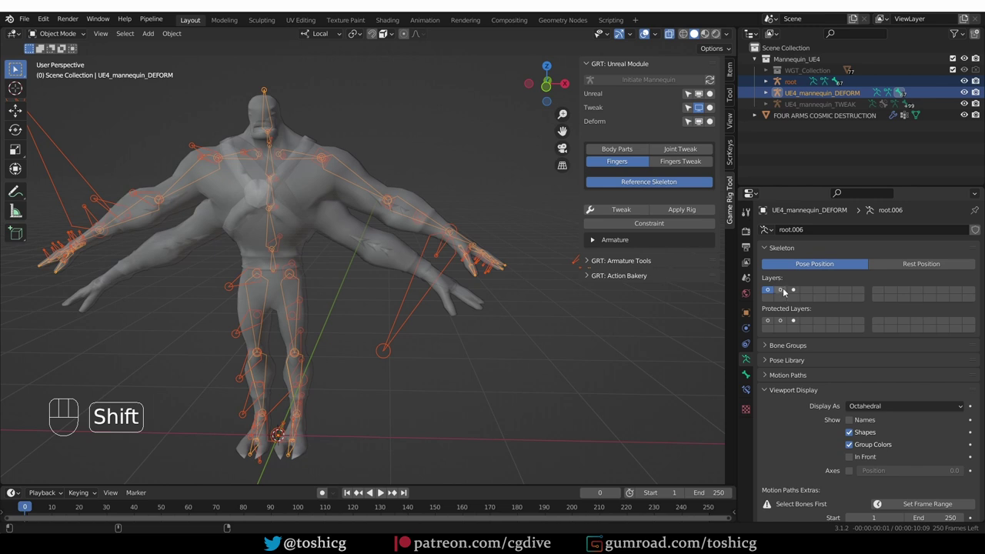
pyautogui.click(786, 293)
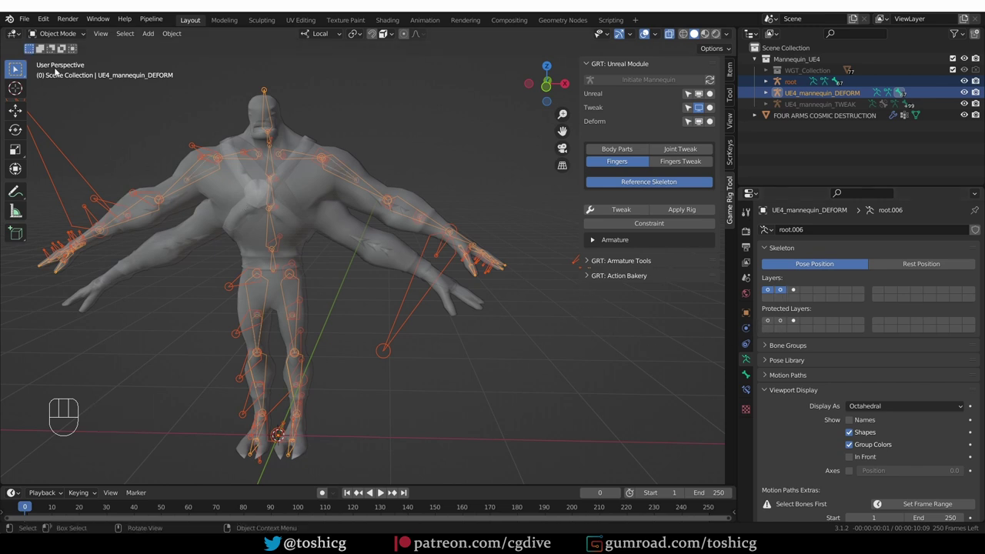
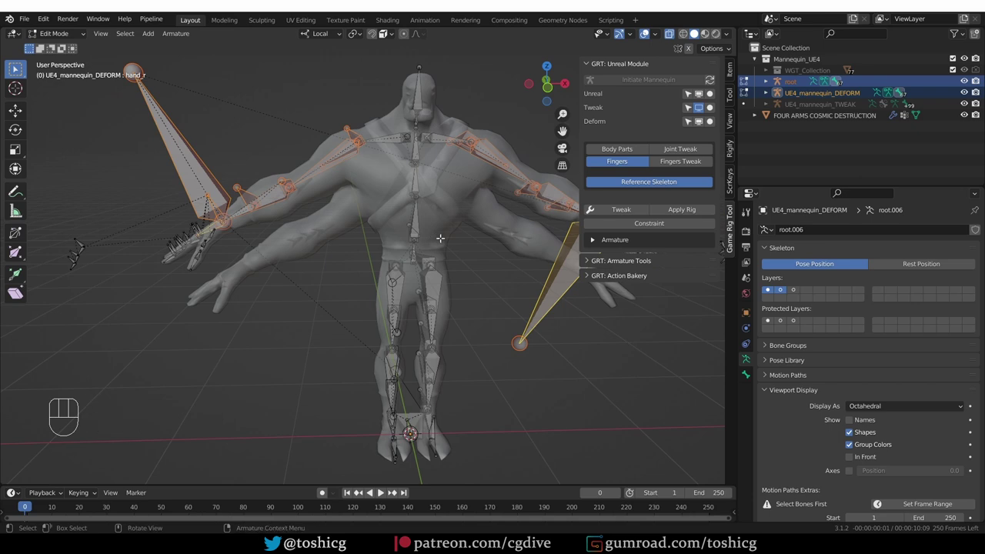
# Duplicate the arm bone chain and slide the copies down along Z to the lower arms.
pyautogui.press('shift+d')
pyautogui.press('z')
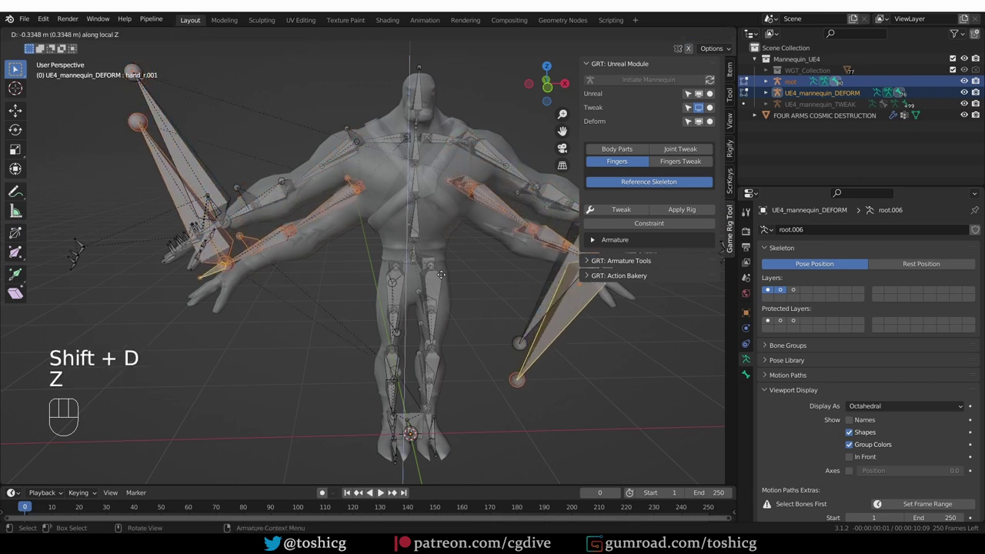
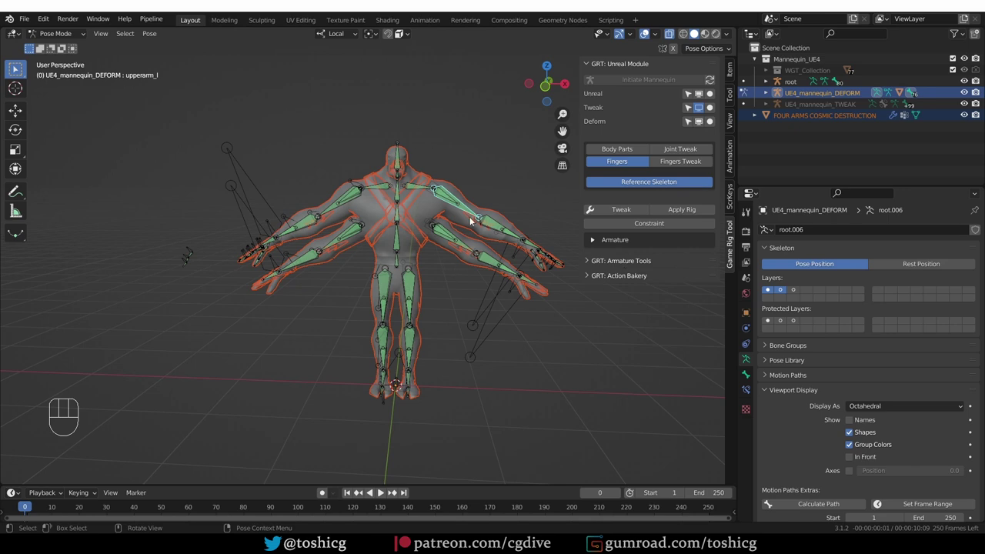
# Bring the Four Arms mesh and DEFORM rig into Pose Mode via the interaction mode list.
pyautogui.moveTo(57, 35); pyautogui.dragTo(64, 52)
# Back in Object Mode, re-parent FOUR ARMS COSMIC DESTRUCTION to give it Armature and Armature.001 modifiers.
pyautogui.click(433, 205)
pyautogui.press('alt+p')
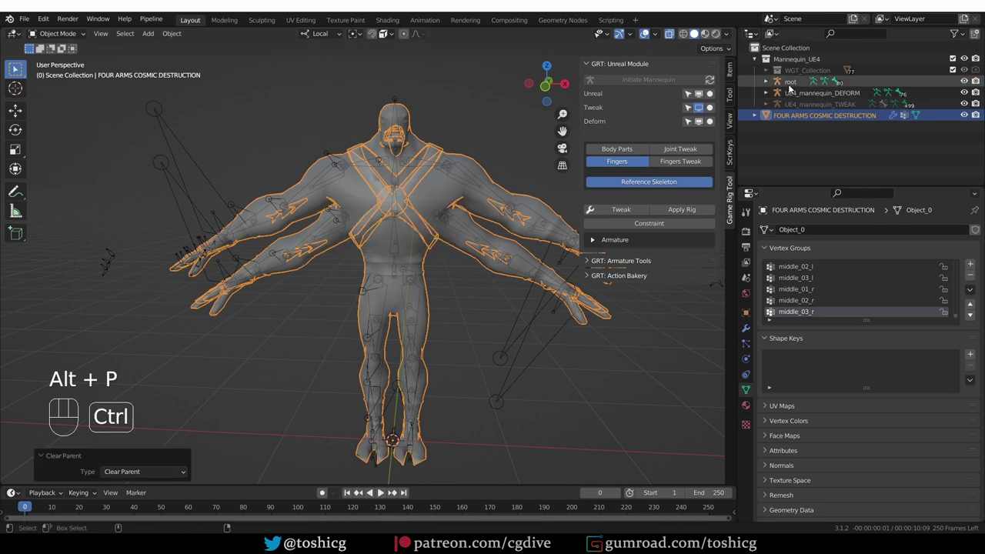
pyautogui.middleClick(473, 173)
pyautogui.press('ctrl+p')
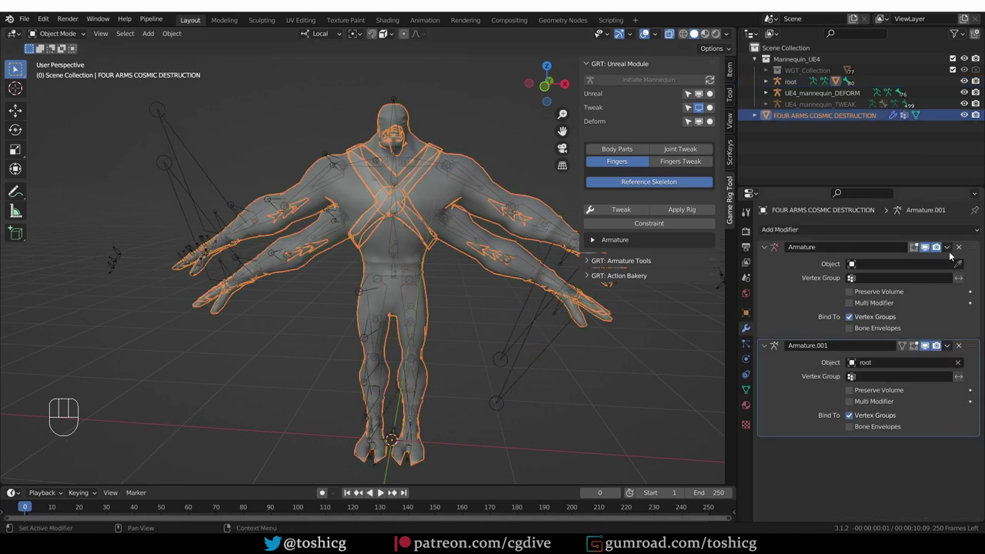